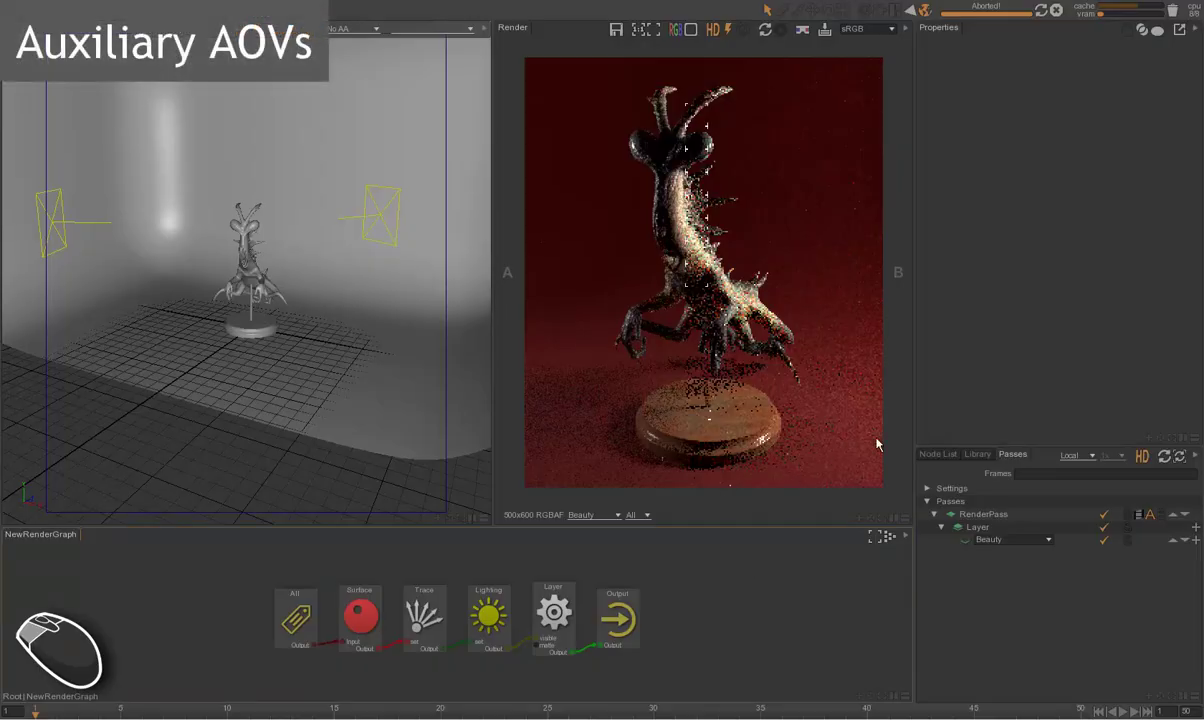
- Switch the layer's AOV from Beauty to Z and restart the render to see the white depth image
{"action": "left_click", "coordinate": [1022, 600]}
{"action": "left_click_drag", "start_coordinate": [871, 601], "coordinate": [887, 582]}
{"action": "left_click", "coordinate": [1053, 539]}
{"action": "left_click", "coordinate": [1060, 548]}
{"action": "left_click", "coordinate": [1055, 545]}
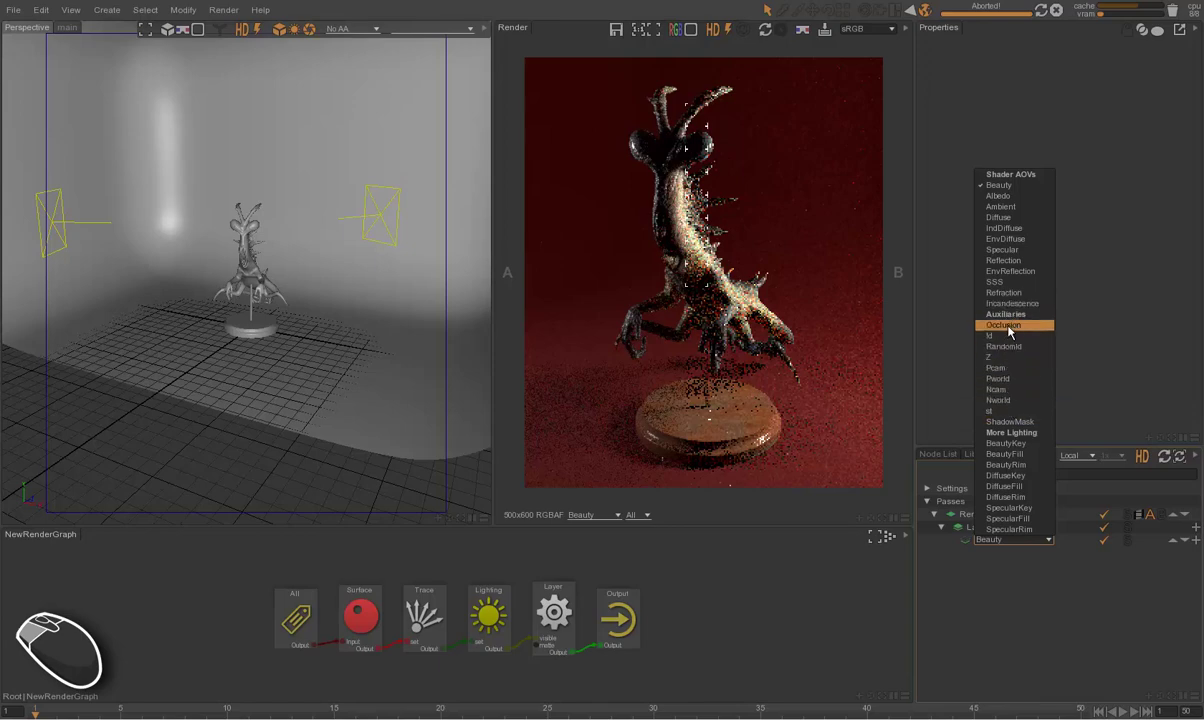
{"action": "left_click", "coordinate": [753, 40]}
{"action": "left_click", "coordinate": [763, 31]}
{"action": "left_click", "coordinate": [767, 31]}
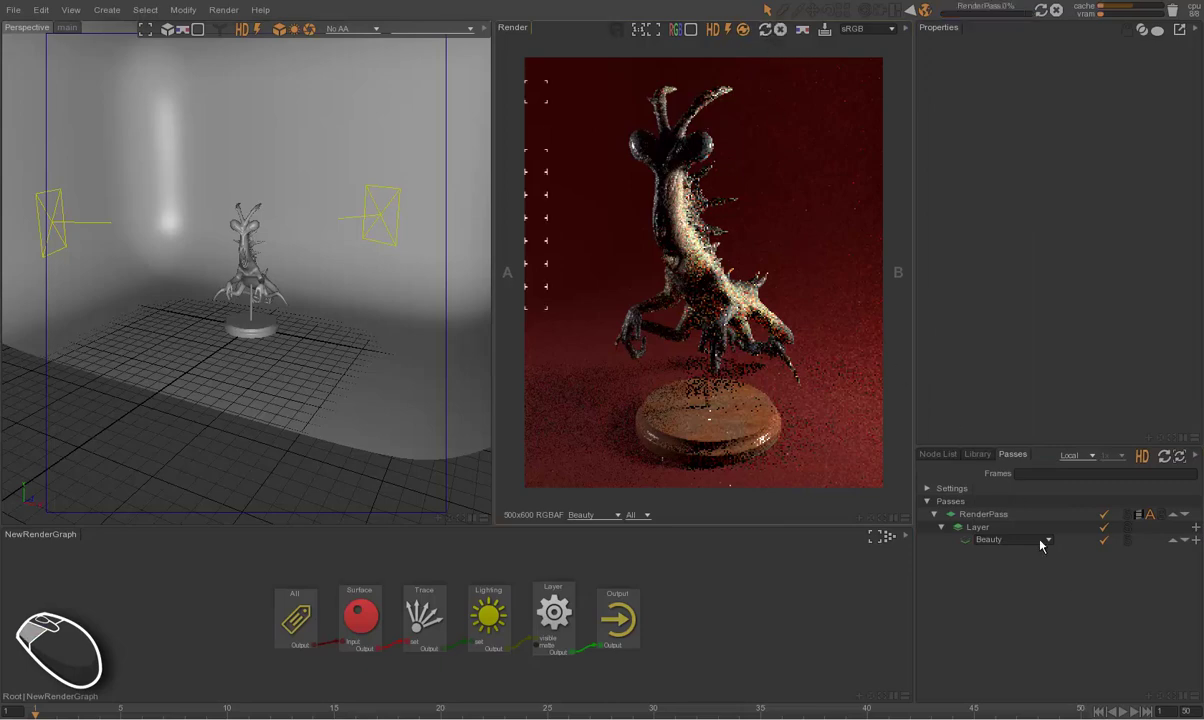
- Switch the layer's AOV to Occlusion, giving a grey ambient-occlusion render of the creature
{"action": "left_click", "coordinate": [1055, 547]}
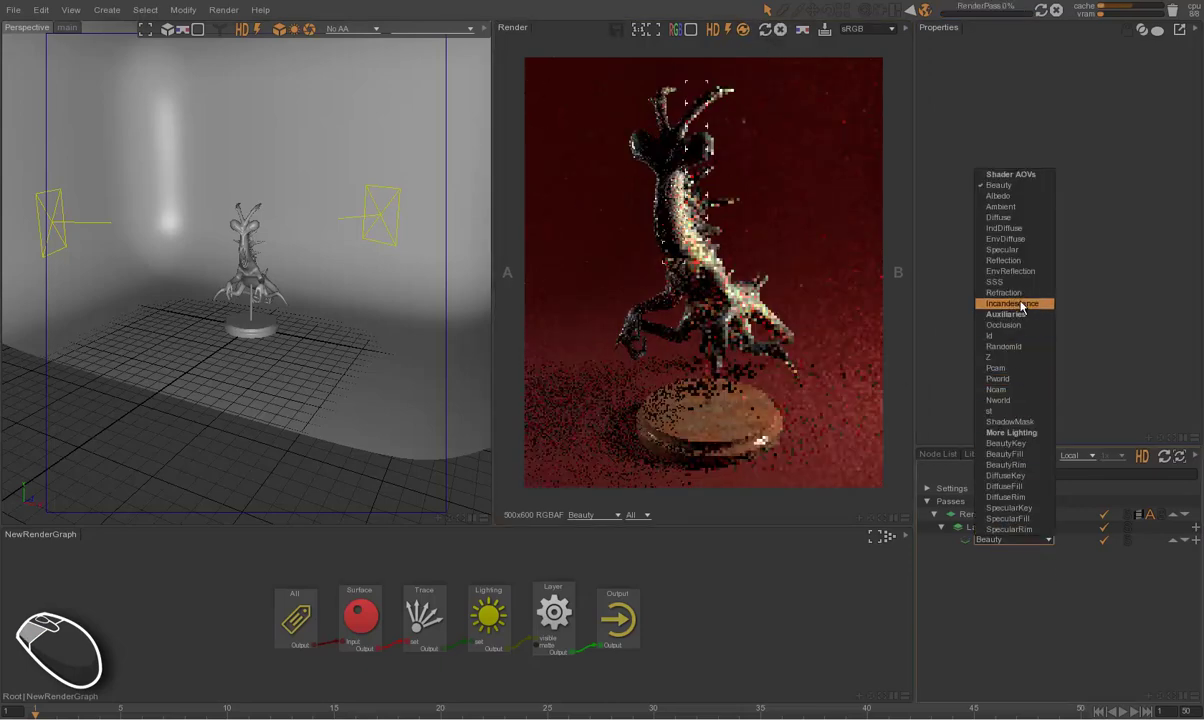
{"action": "left_click", "coordinate": [1024, 329]}
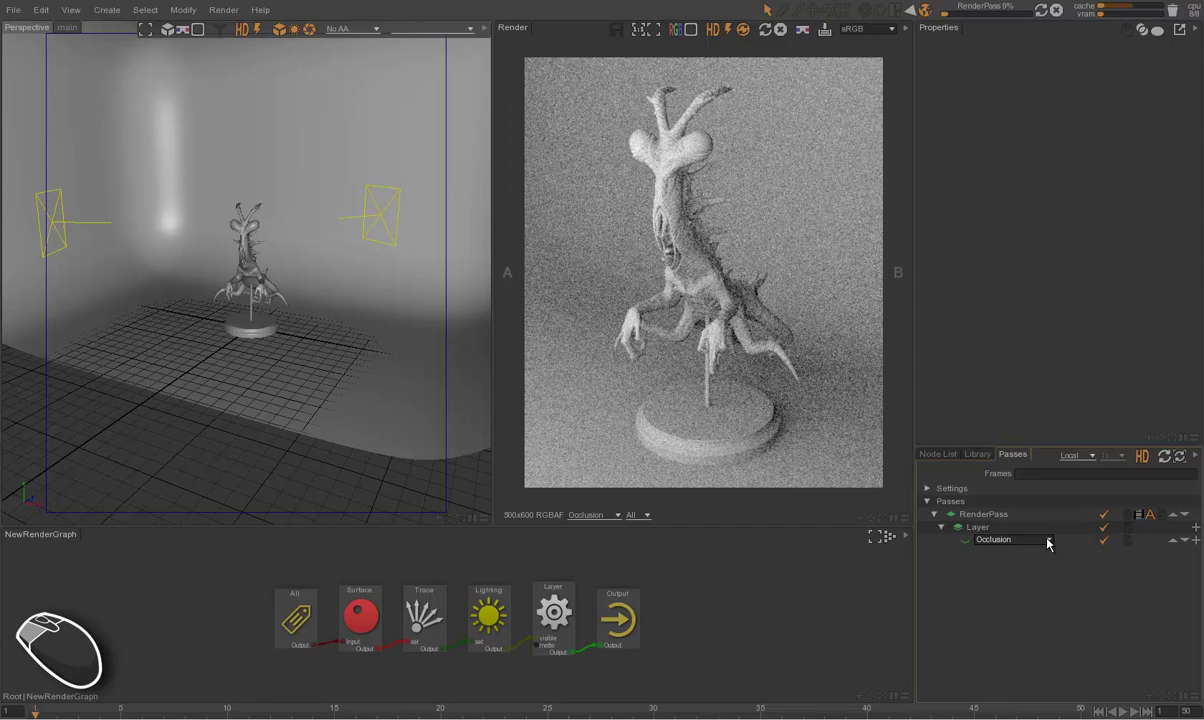
{"action": "left_click", "coordinate": [1050, 542]}
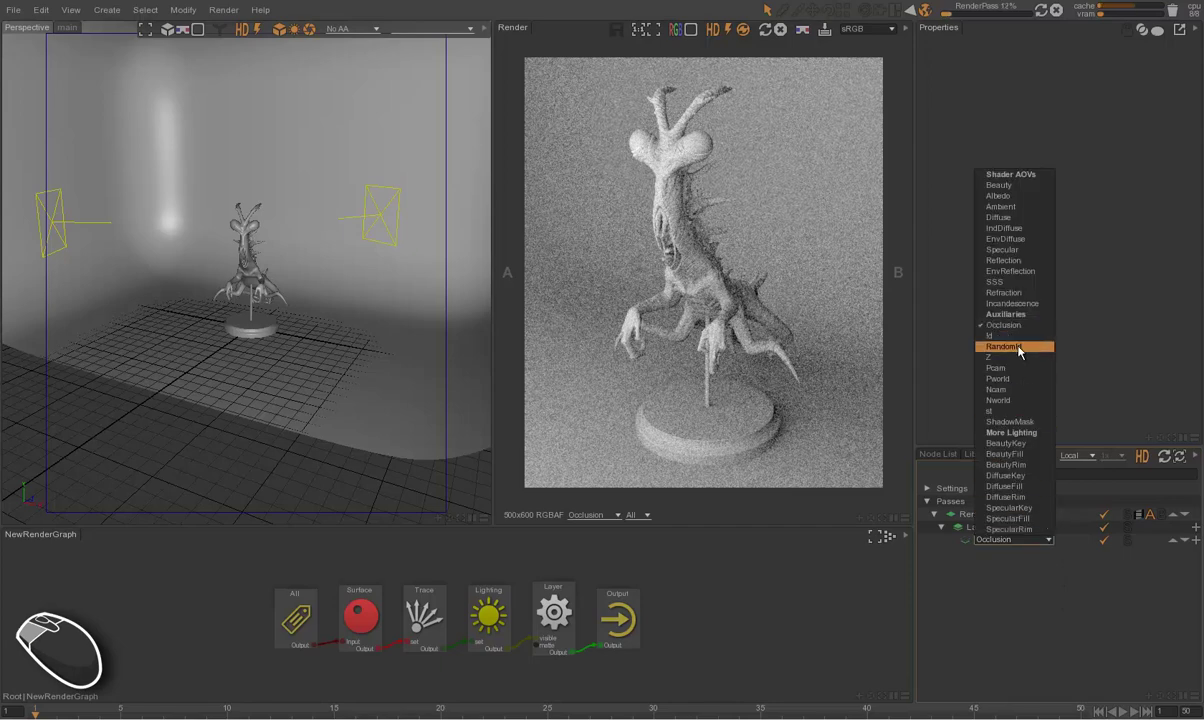
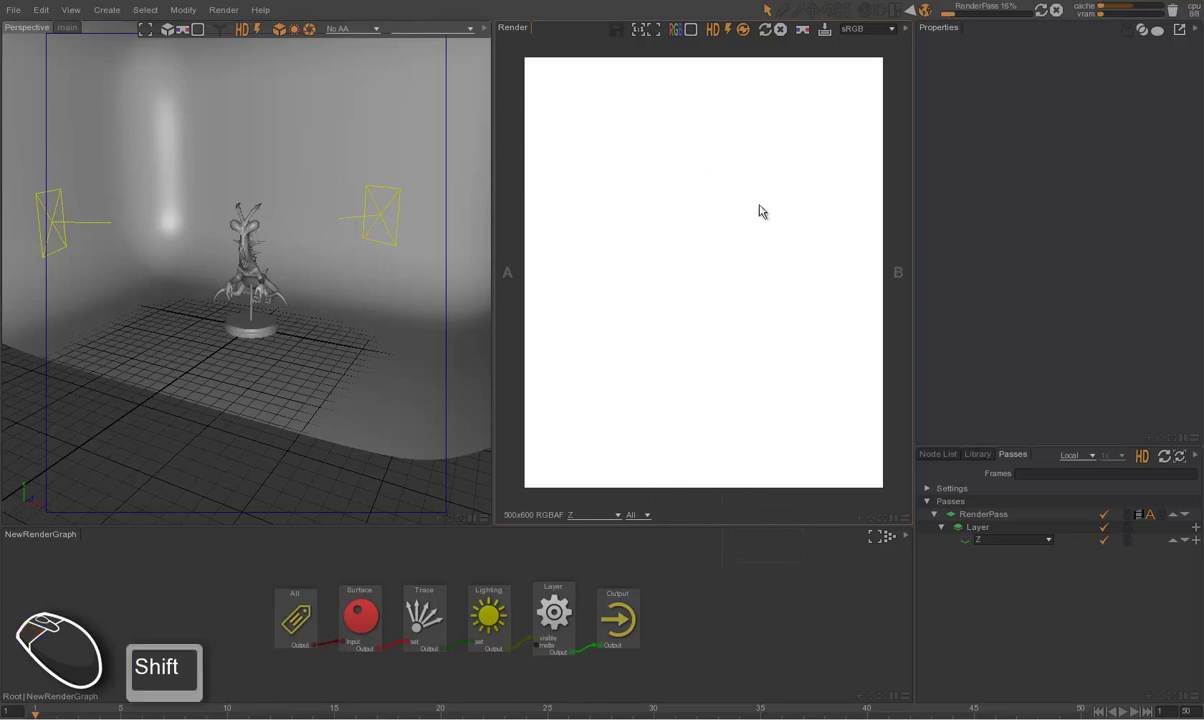
- Cycle the layer's AOV through Pcam, Ncam and Nworld to compare the auxiliary passes
{"action": "left_click", "coordinate": [1052, 547]}
{"action": "left_click", "coordinate": [1009, 368]}
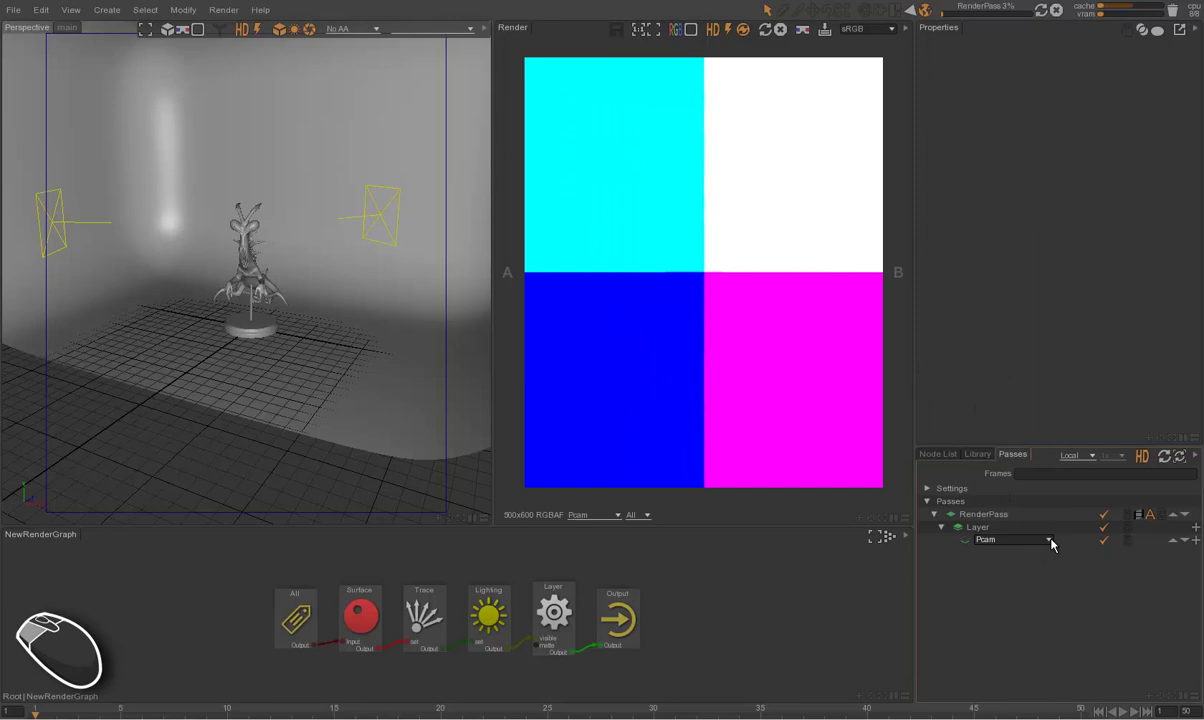
{"action": "left_click", "coordinate": [1053, 543]}
{"action": "left_click", "coordinate": [1019, 383]}
{"action": "left_click", "coordinate": [1054, 544]}
{"action": "left_click", "coordinate": [1026, 397]}
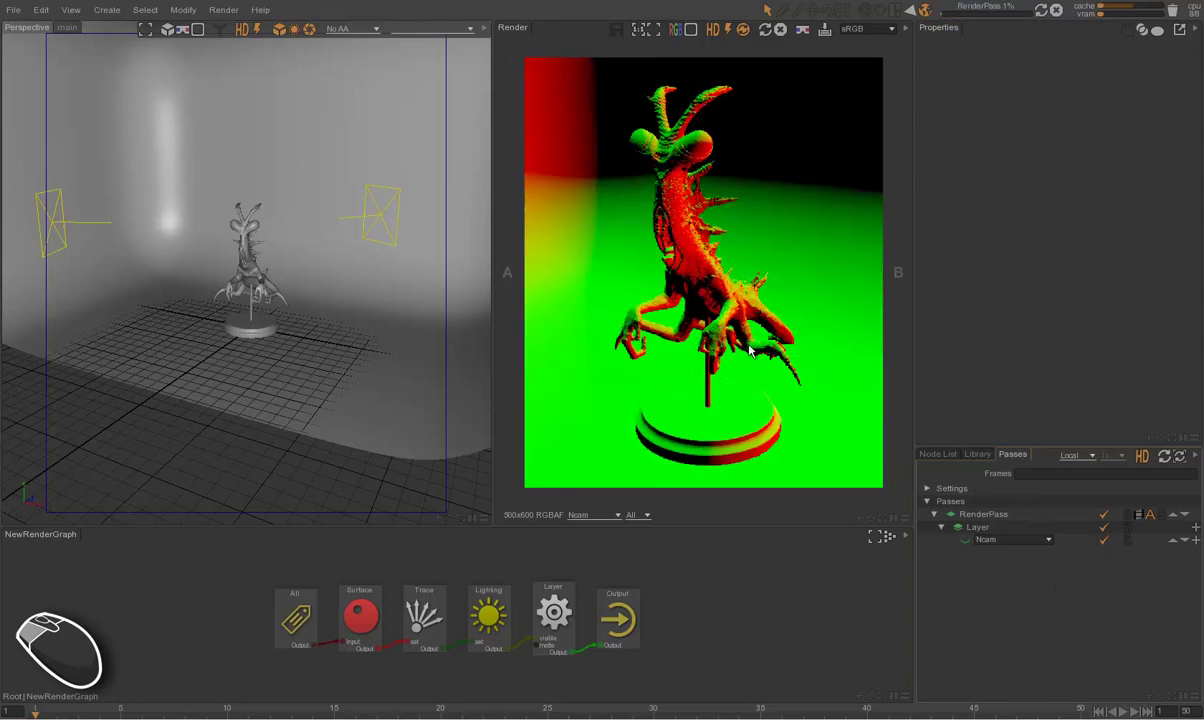
{"action": "left_click", "coordinate": [1052, 545]}
{"action": "left_click", "coordinate": [1035, 402]}
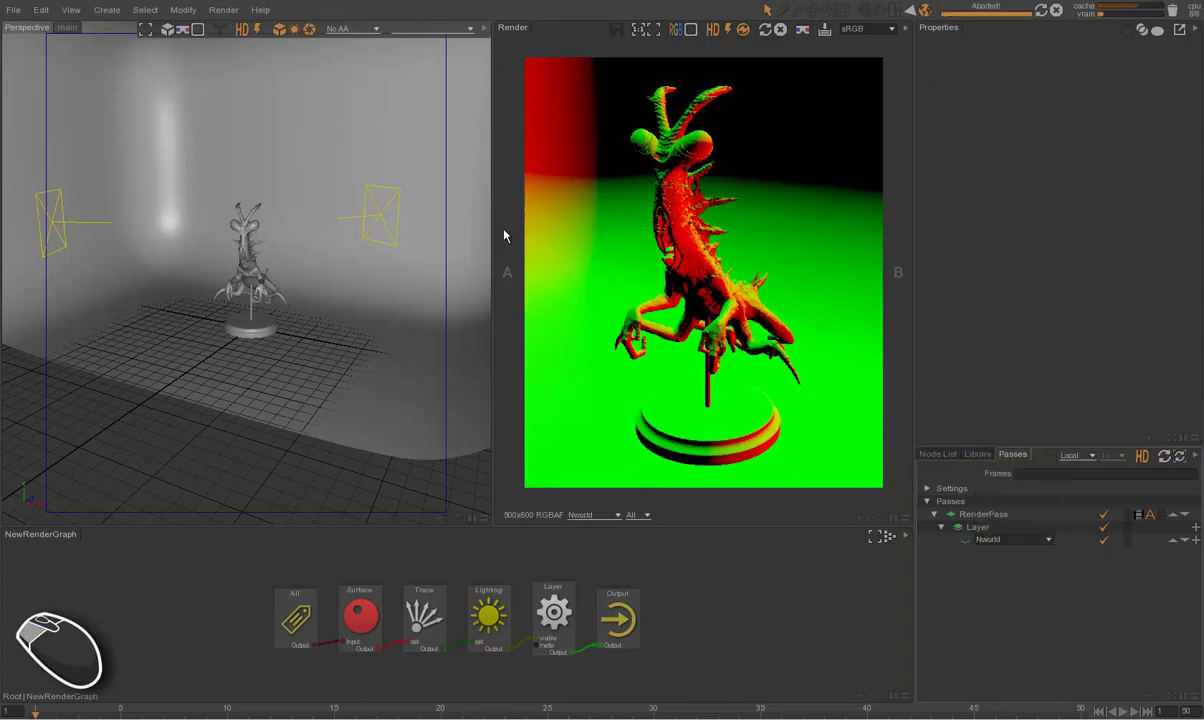
- Set the layer's AOV to st, rendering the scene in pink and cyan texture coordinates
{"action": "left_click", "coordinate": [1049, 543]}
{"action": "left_click", "coordinate": [1009, 416]}
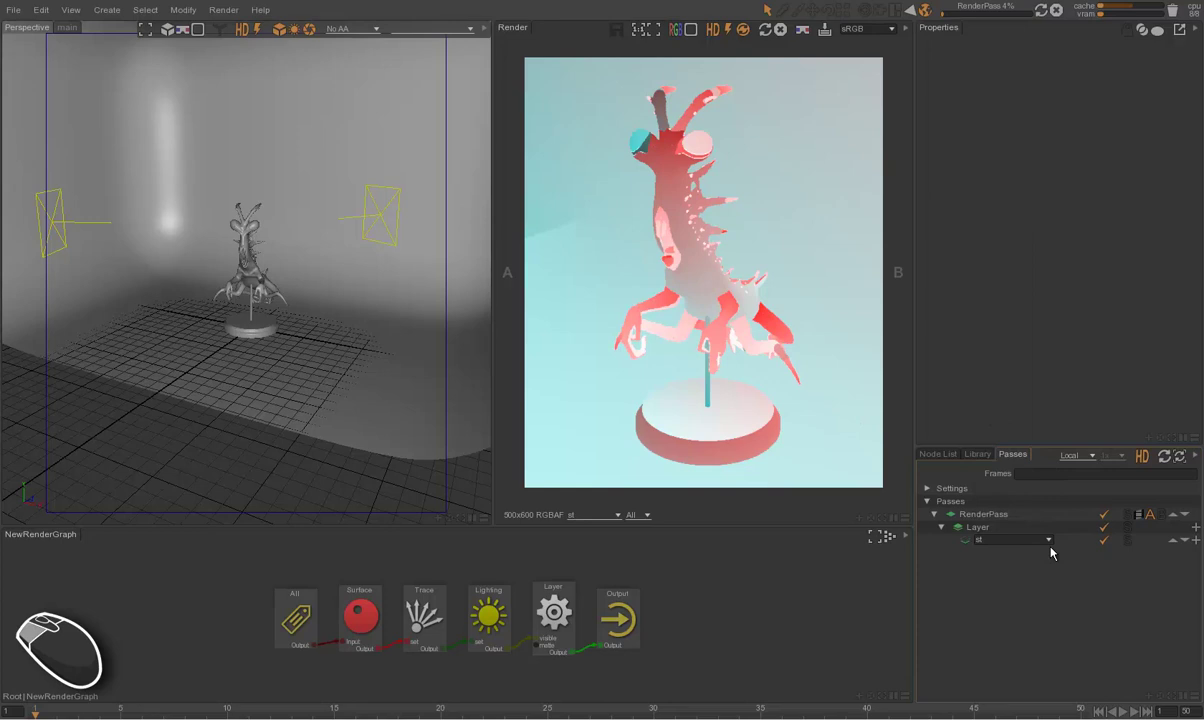
{"action": "left_click", "coordinate": [1057, 536]}
{"action": "left_click", "coordinate": [1052, 544]}
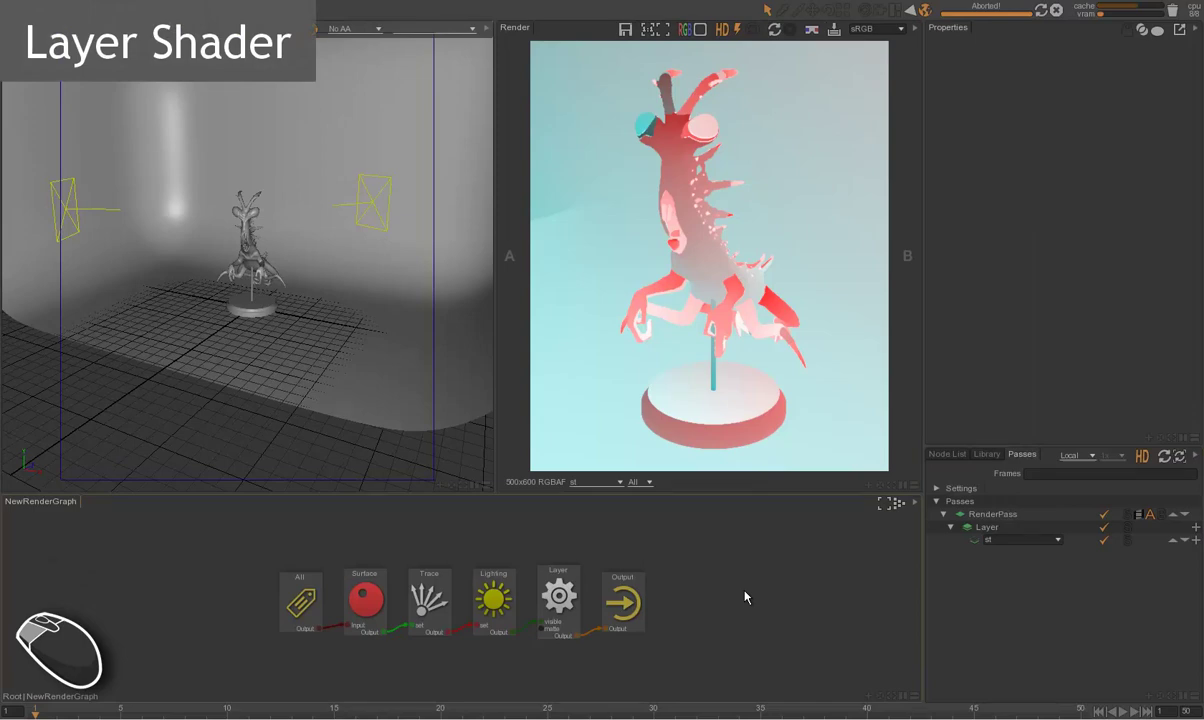
- Select RenderPass and bring its contents into the graph editor, showing the Layer node fed by st
{"action": "left_click", "coordinate": [763, 565]}
{"action": "left_click", "coordinate": [987, 517]}
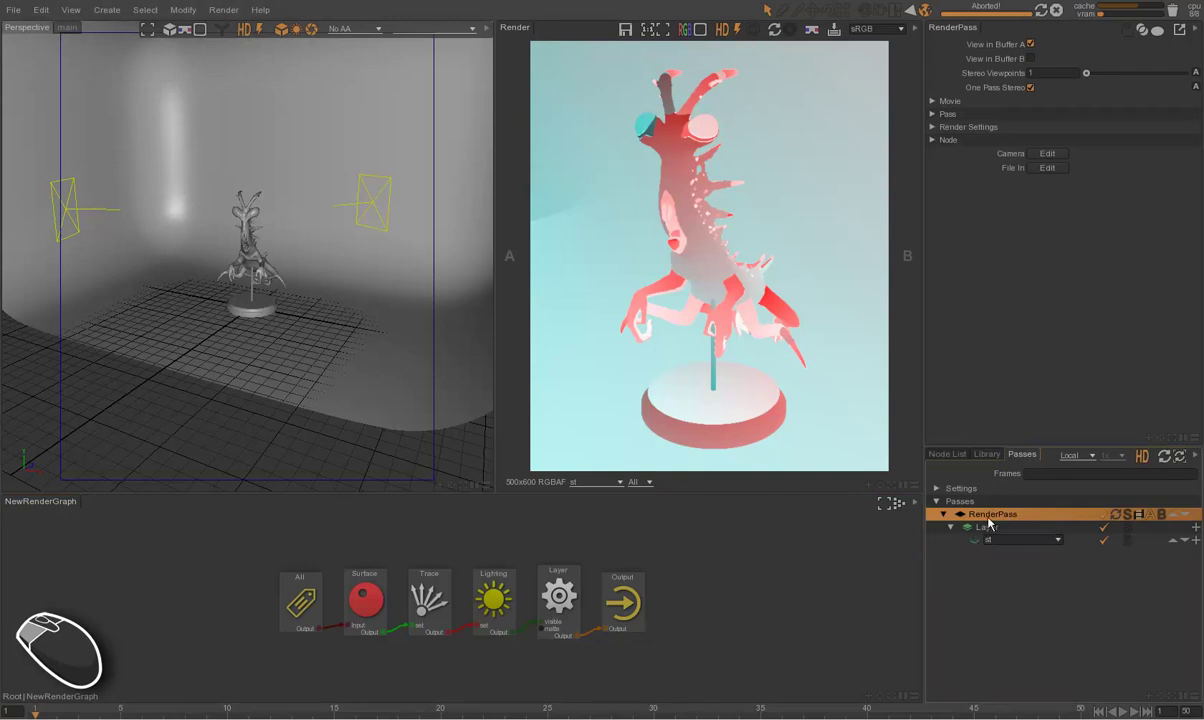
{"action": "left_click_drag", "start_coordinate": [999, 519], "coordinate": [804, 589]}
{"action": "left_click_drag", "start_coordinate": [507, 589], "coordinate": [532, 587]}
{"action": "left_click", "coordinate": [436, 590]}
{"action": "left_click", "coordinate": [540, 597]}
{"action": "left_click_drag", "start_coordinate": [564, 588], "coordinate": [563, 559]}
- Copy-paste a second layer into the render pass, then delete it to leave the single st layer
{"action": "key", "text": "ctrl+c"}
{"action": "key", "text": "ctrl+v"}
{"action": "left_click_drag", "start_coordinate": [640, 659], "coordinate": [591, 618]}
{"action": "left_click", "coordinate": [952, 557]}
{"action": "key", "text": "Delete"}
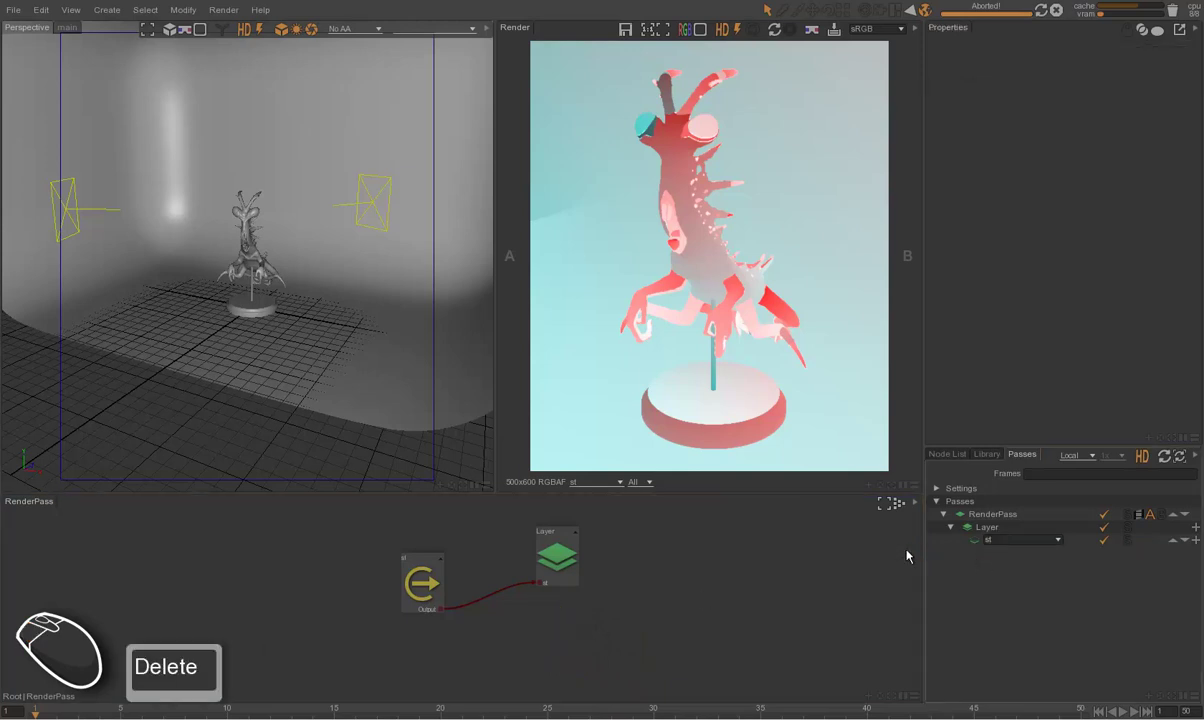
- Duplicate the st AOV and set the copy to Occlusion, arranging it beside st in the graph
{"action": "left_click_drag", "start_coordinate": [427, 574], "coordinate": [421, 557]}
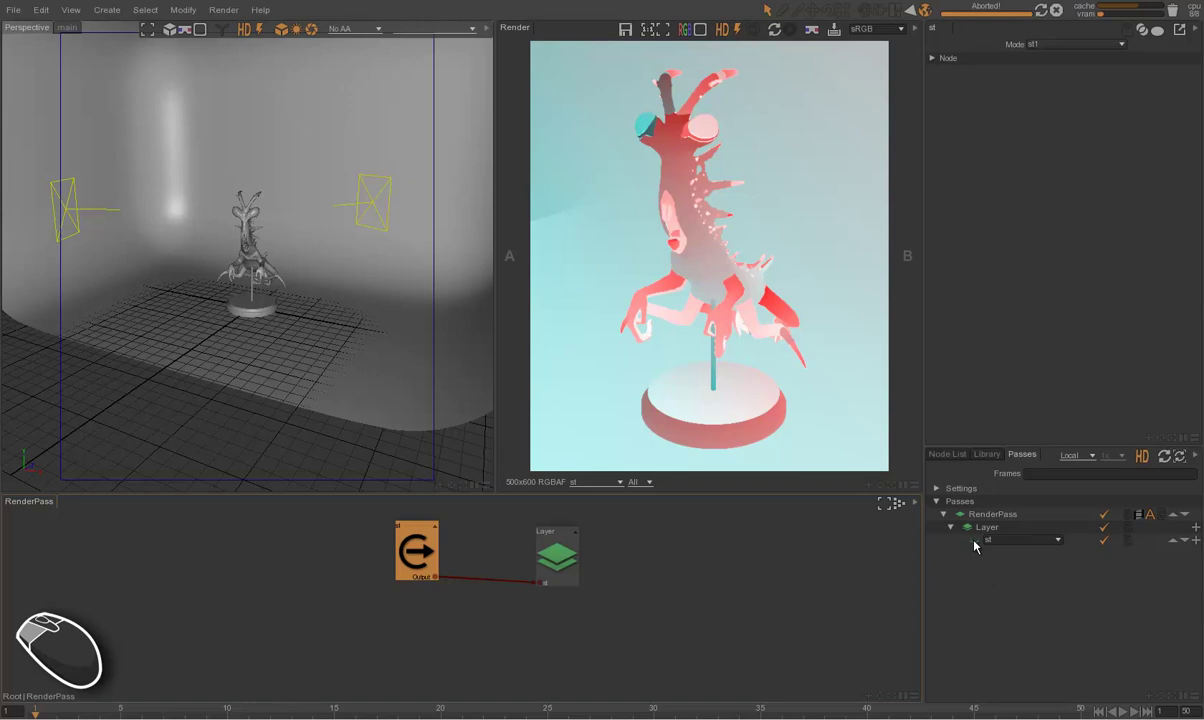
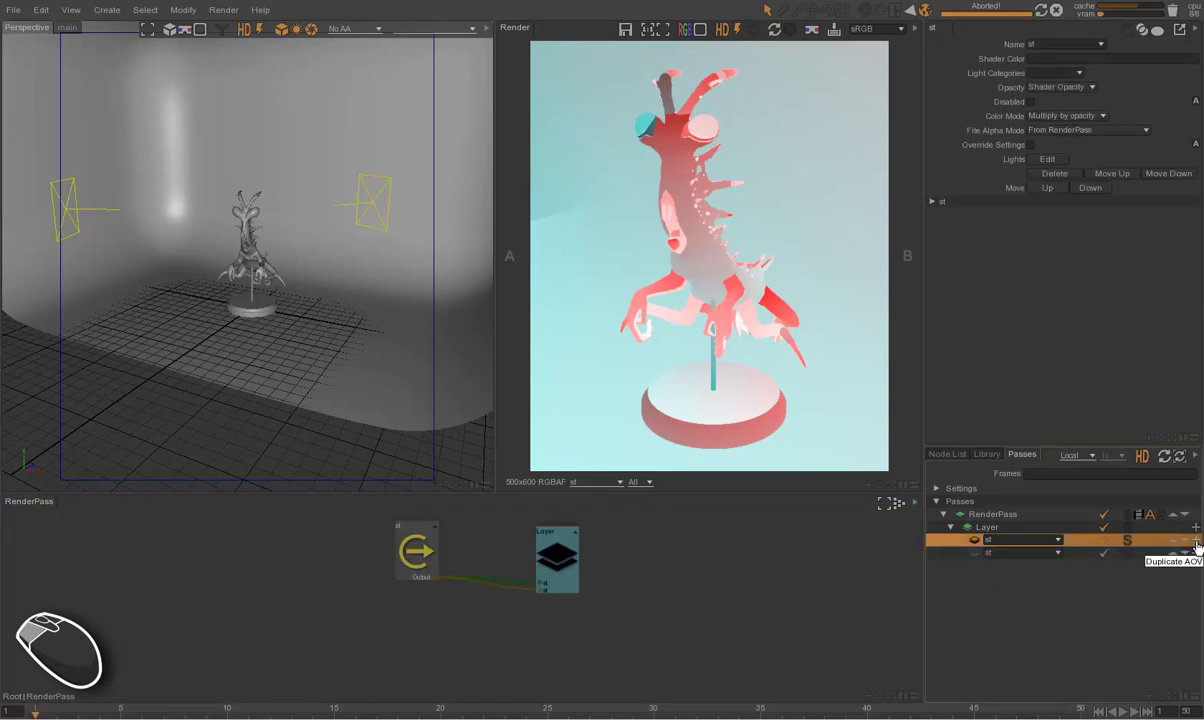
{"action": "left_click", "coordinate": [1063, 555]}
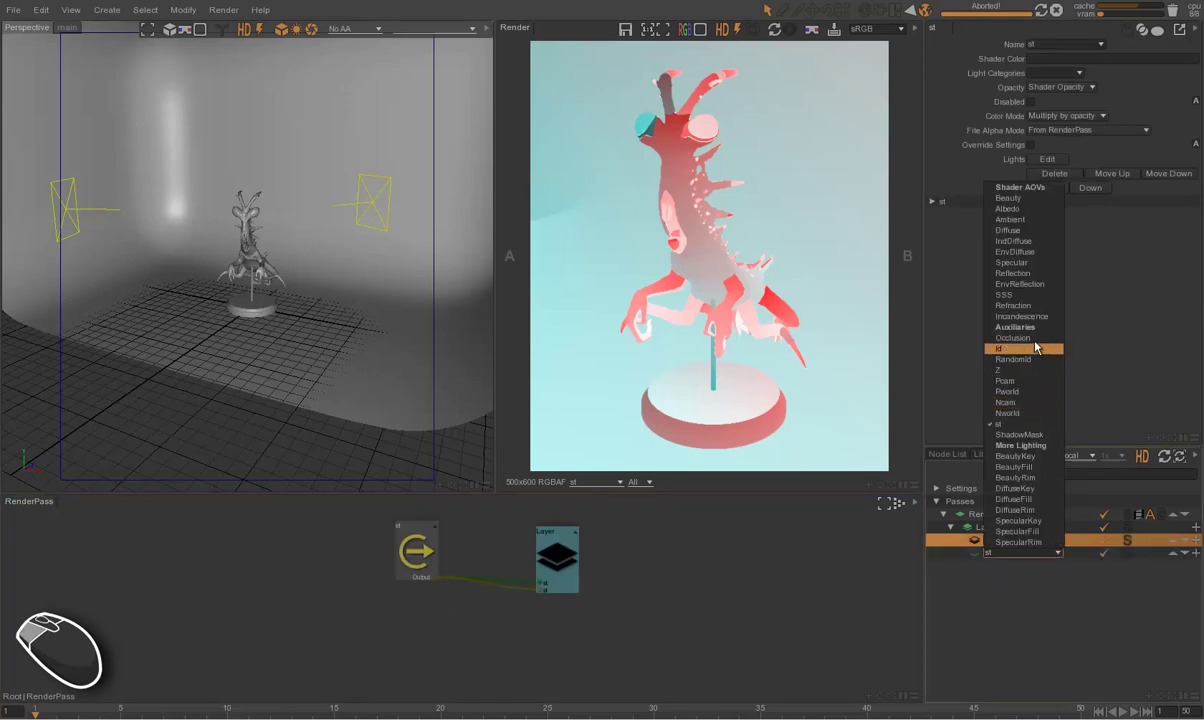
{"action": "left_click", "coordinate": [1037, 344]}
{"action": "left_click_drag", "start_coordinate": [415, 568], "coordinate": [447, 534]}
{"action": "left_click_drag", "start_coordinate": [404, 578], "coordinate": [406, 623]}
{"action": "left_click", "coordinate": [424, 525]}
{"action": "middle_click", "coordinate": [476, 531]}
- Wire the second output into the Layer node and change it from Occlusion to Z
{"action": "right_click", "coordinate": [595, 544]}
{"action": "left_click_drag", "start_coordinate": [551, 498], "coordinate": [545, 489]}
{"action": "left_click_drag", "start_coordinate": [410, 568], "coordinate": [418, 554]}
{"action": "left_click", "coordinate": [404, 494]}
{"action": "left_click", "coordinate": [1065, 551]}
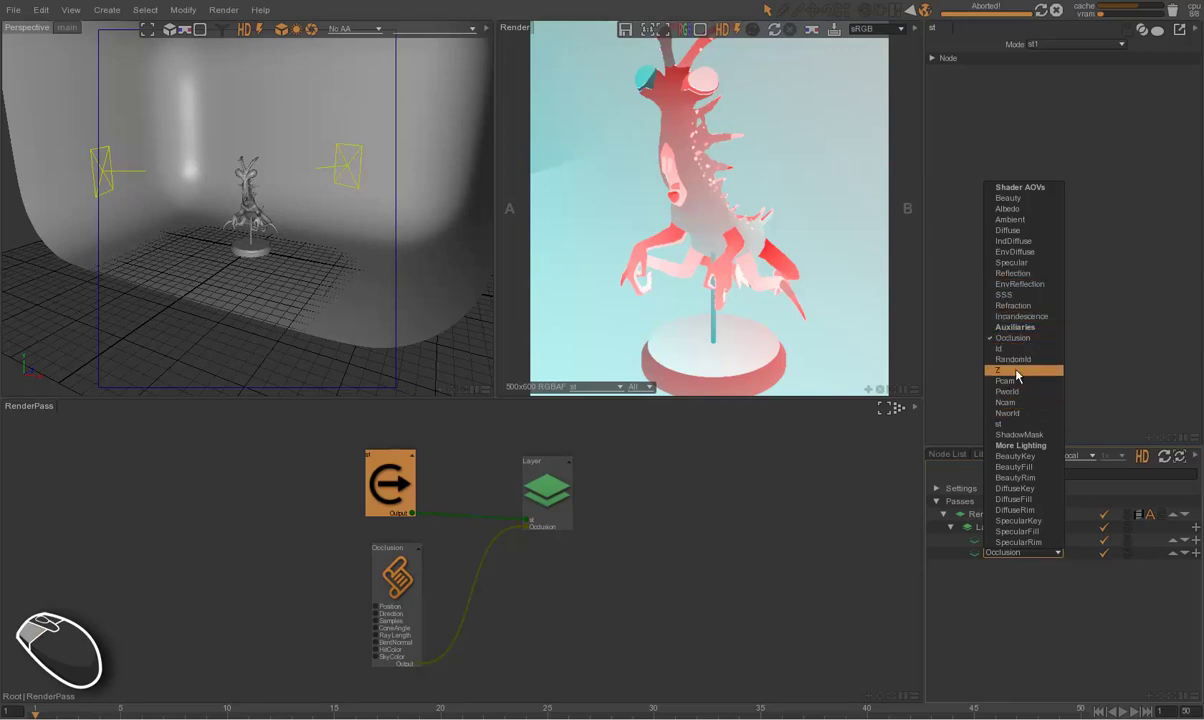
{"action": "left_click", "coordinate": [1016, 374]}
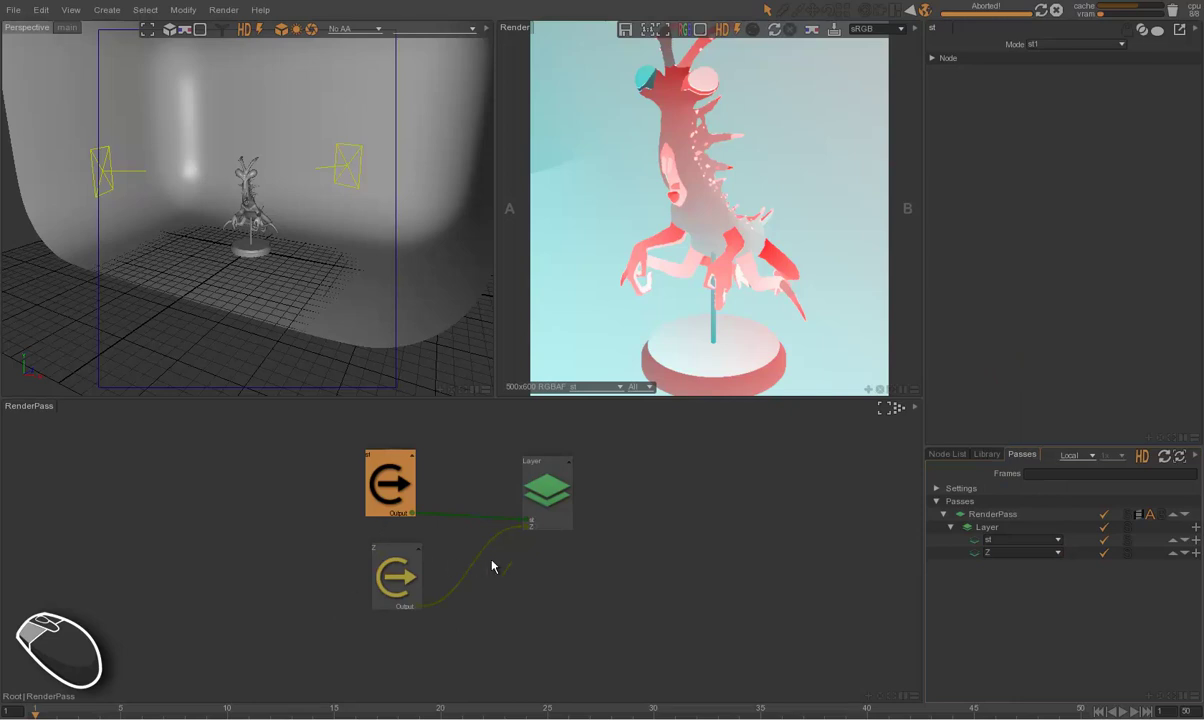
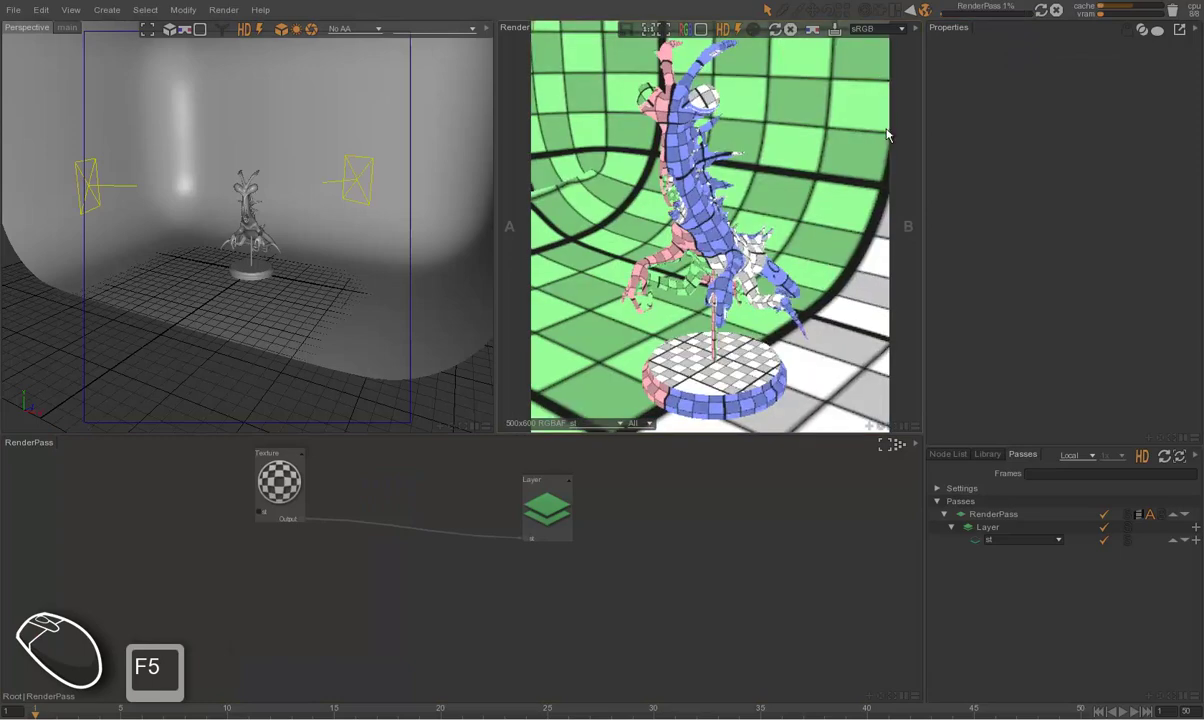
- Wire the checker Texture node into the layer's st input to preview the UVs
{"action": "left_click_drag", "start_coordinate": [304, 489], "coordinate": [411, 506]}
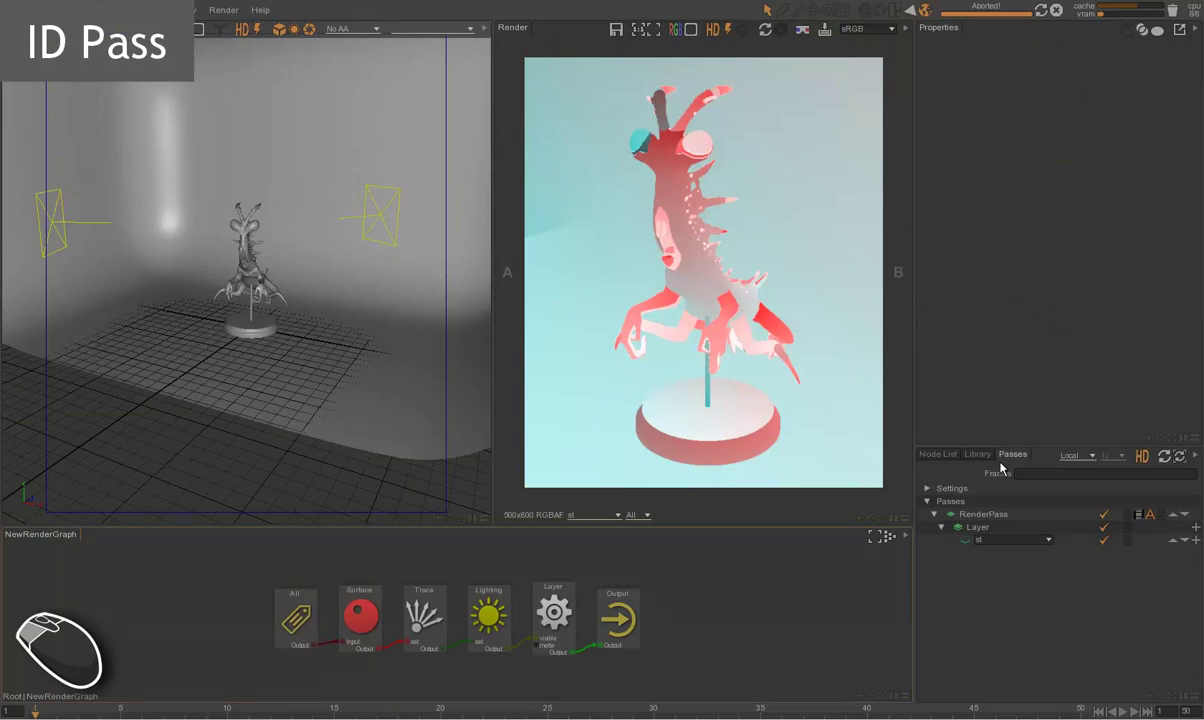
- Set the layer's AOV to Id, start a render and abort it as it comes out black
{"action": "left_click", "coordinate": [1055, 544]}
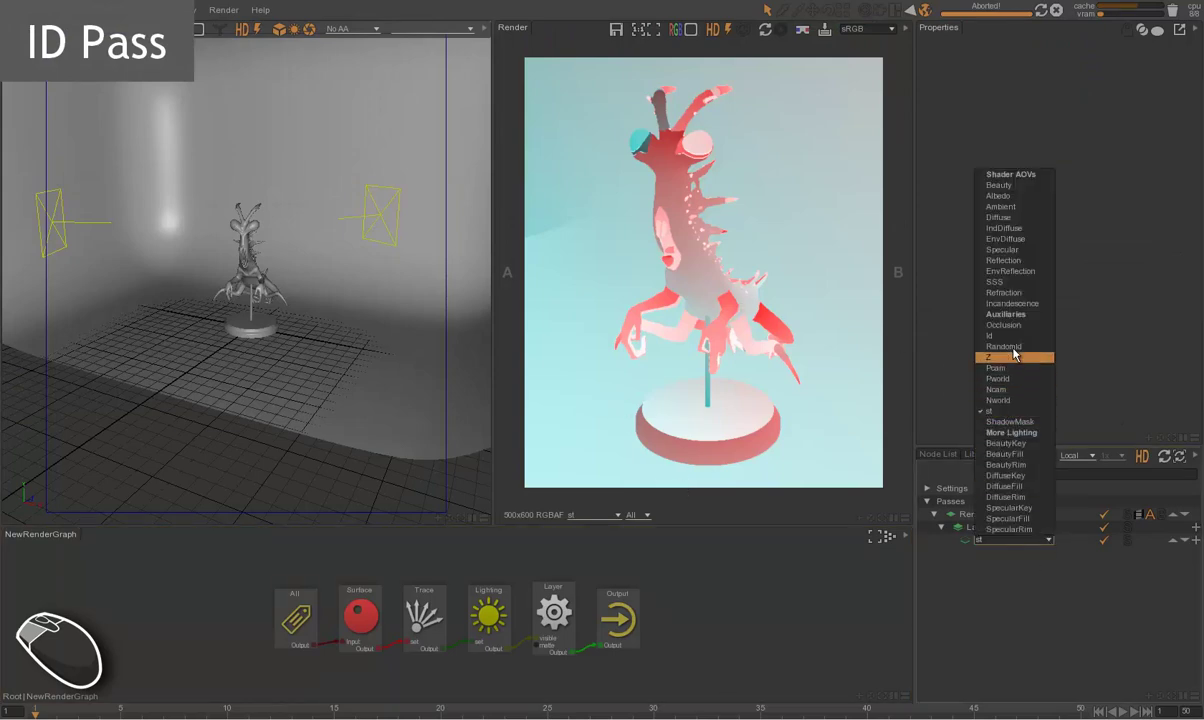
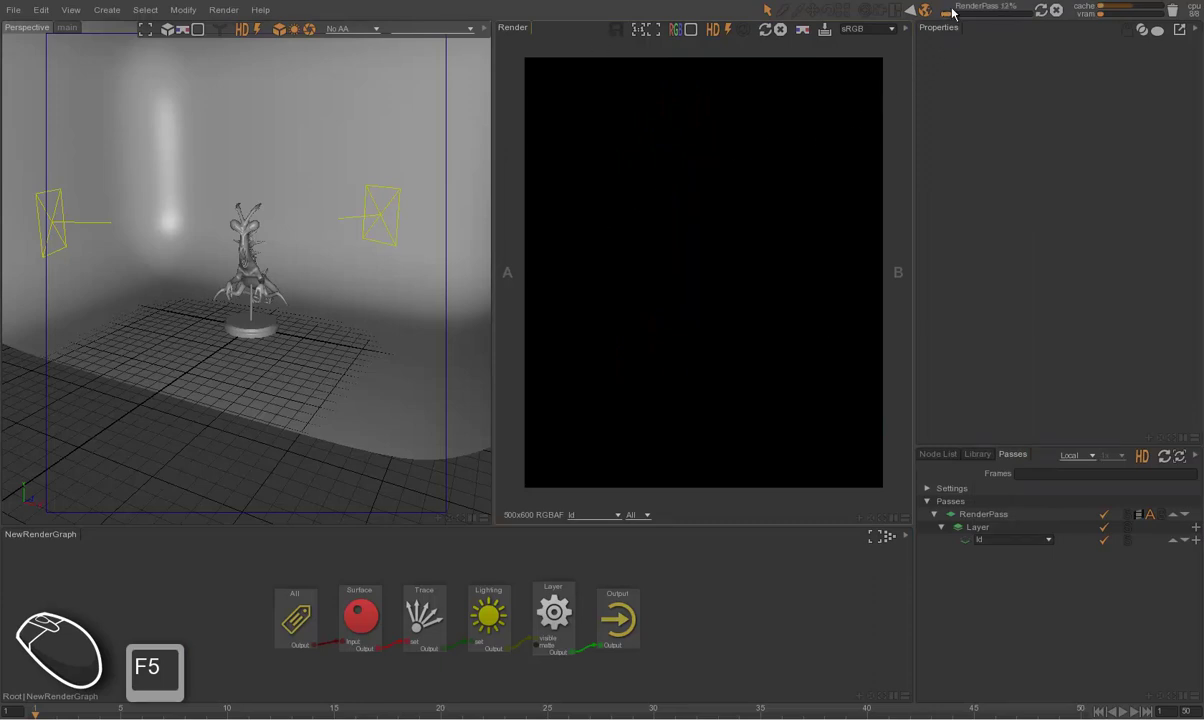
{"action": "left_click", "coordinate": [1061, 14]}
{"action": "middle_click", "coordinate": [531, 486]}
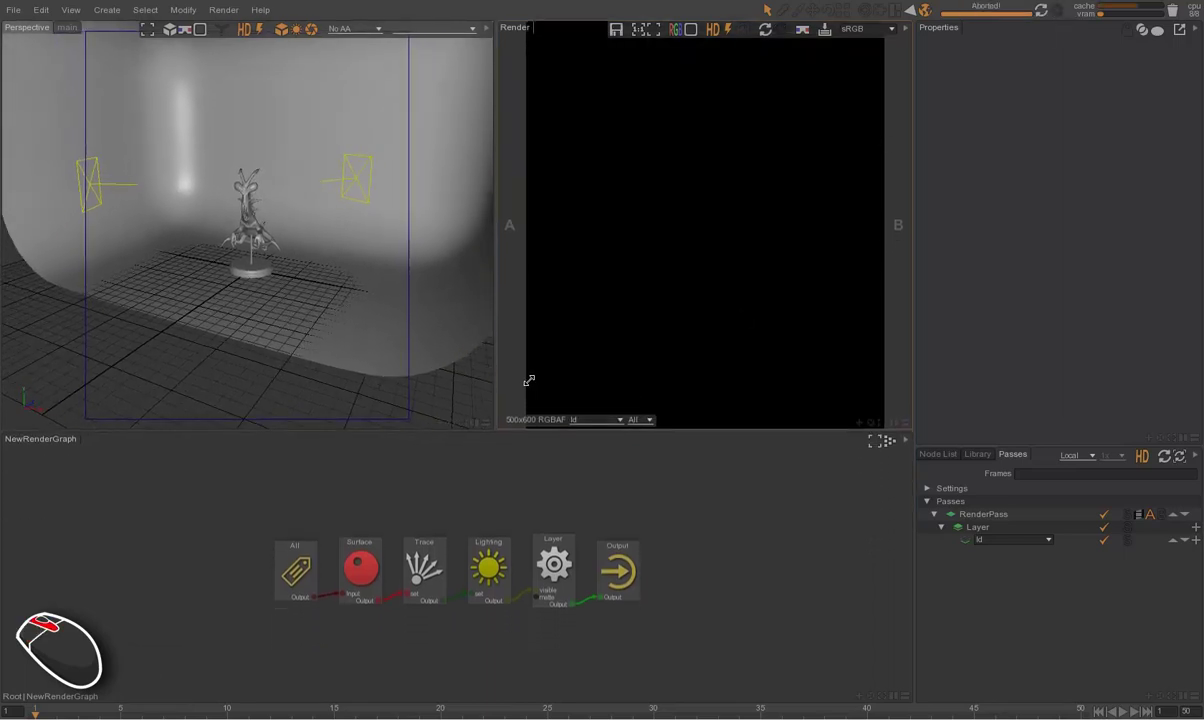
- Enlarge the graph, show the Node List and drag the pedestal scene node into NewRenderGraph
{"action": "left_click_drag", "start_coordinate": [560, 519], "coordinate": [561, 450]}
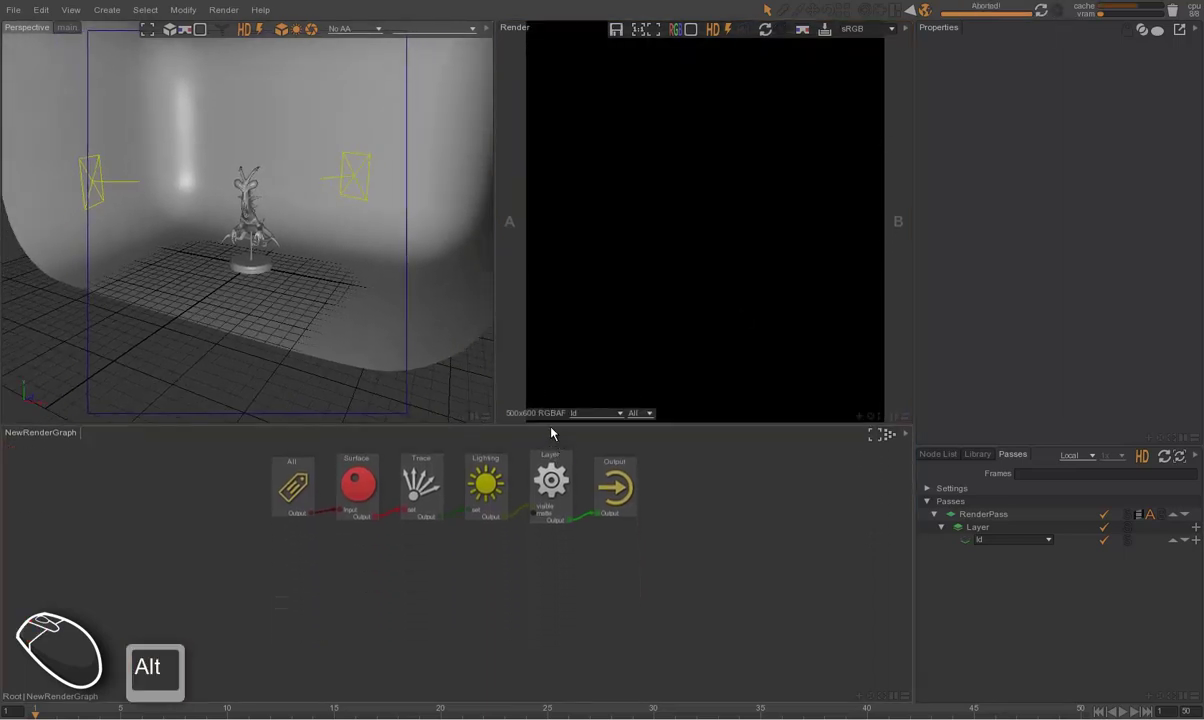
{"action": "middle_click", "coordinate": [548, 437]}
{"action": "middle_click", "coordinate": [553, 403]}
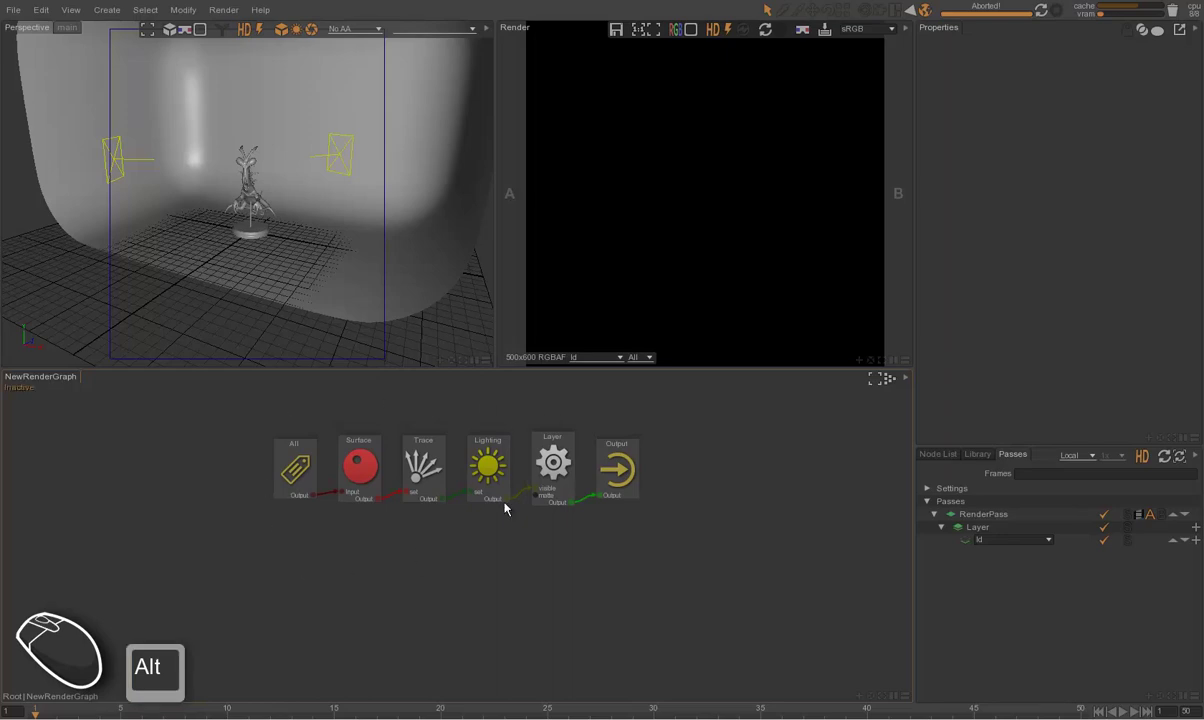
{"action": "left_click", "coordinate": [942, 458]}
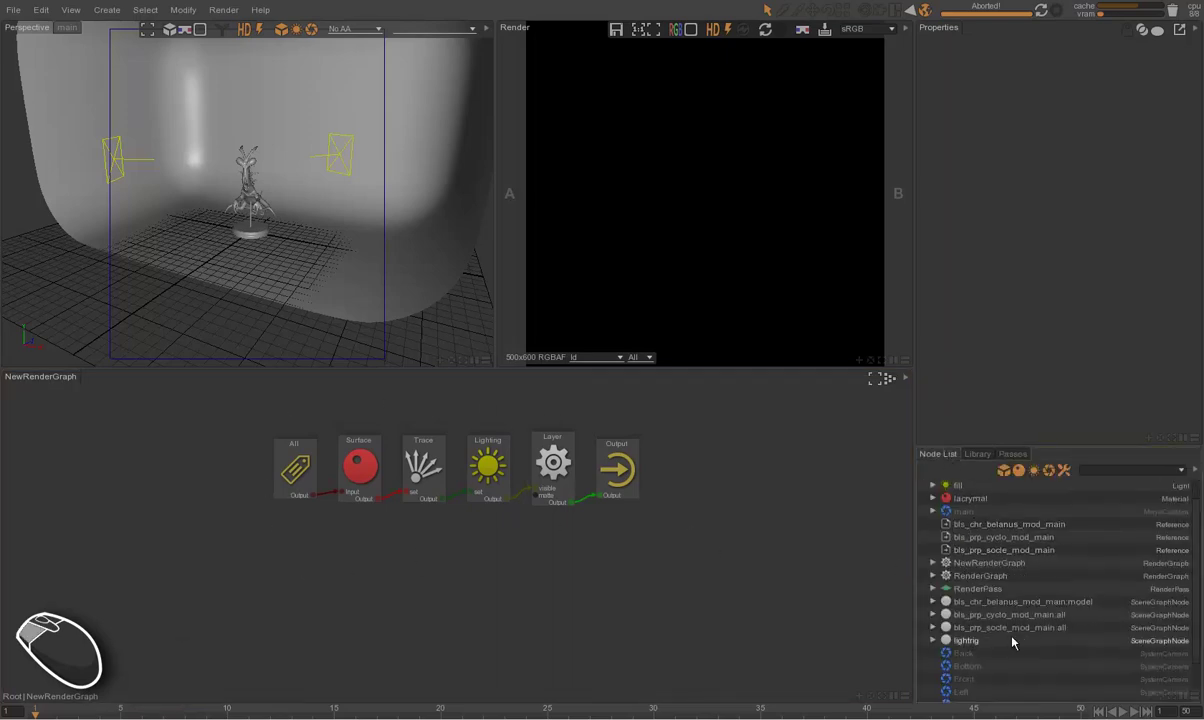
{"action": "left_click", "coordinate": [1010, 601]}
{"action": "left_click", "coordinate": [1005, 616]}
{"action": "left_click", "coordinate": [1010, 631]}
{"action": "left_click_drag", "start_coordinate": [1028, 606], "coordinate": [407, 631]}
{"action": "left_click", "coordinate": [451, 629]}
- Drag the character model scene node into the graph and arrange it below the Surface node
{"action": "left_click_drag", "start_coordinate": [411, 654], "coordinate": [373, 570]}
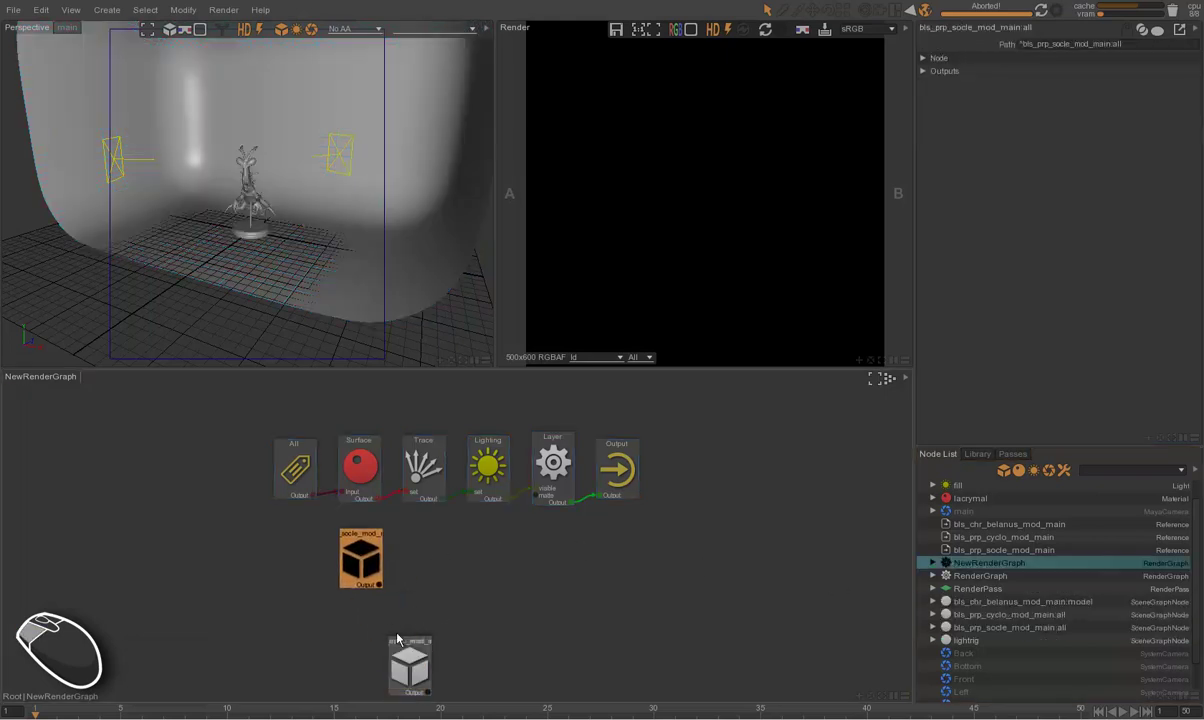
{"action": "left_click_drag", "start_coordinate": [406, 660], "coordinate": [362, 613]}
{"action": "left_click", "coordinate": [366, 563]}
{"action": "left_click", "coordinate": [349, 626]}
{"action": "left_click_drag", "start_coordinate": [409, 666], "coordinate": [339, 552]}
{"action": "left_click_drag", "start_coordinate": [298, 554], "coordinate": [374, 618]}
{"action": "left_click_drag", "start_coordinate": [352, 615], "coordinate": [407, 619]}
{"action": "left_click_drag", "start_coordinate": [441, 529], "coordinate": [370, 520]}
{"action": "left_click", "coordinate": [421, 554]}
{"action": "left_click", "coordinate": [366, 537]}
{"action": "left_click", "coordinate": [434, 559]}
- Create a MaterialOverride node via the node search and connect the character model to it
{"action": "key", "text": "ctrl+space"}
{"action": "key", "text": "m"}
{"action": "key", "text": "a"}
{"action": "key", "text": "t"}
{"action": "key", "text": "r"}
{"action": "key", "text": "e"}
{"action": "key", "text": "i"}
{"action": "key", "text": "Down"}
{"action": "key", "text": "Up"}
{"action": "key", "text": "Return"}
{"action": "left_click_drag", "start_coordinate": [446, 588], "coordinate": [436, 540]}
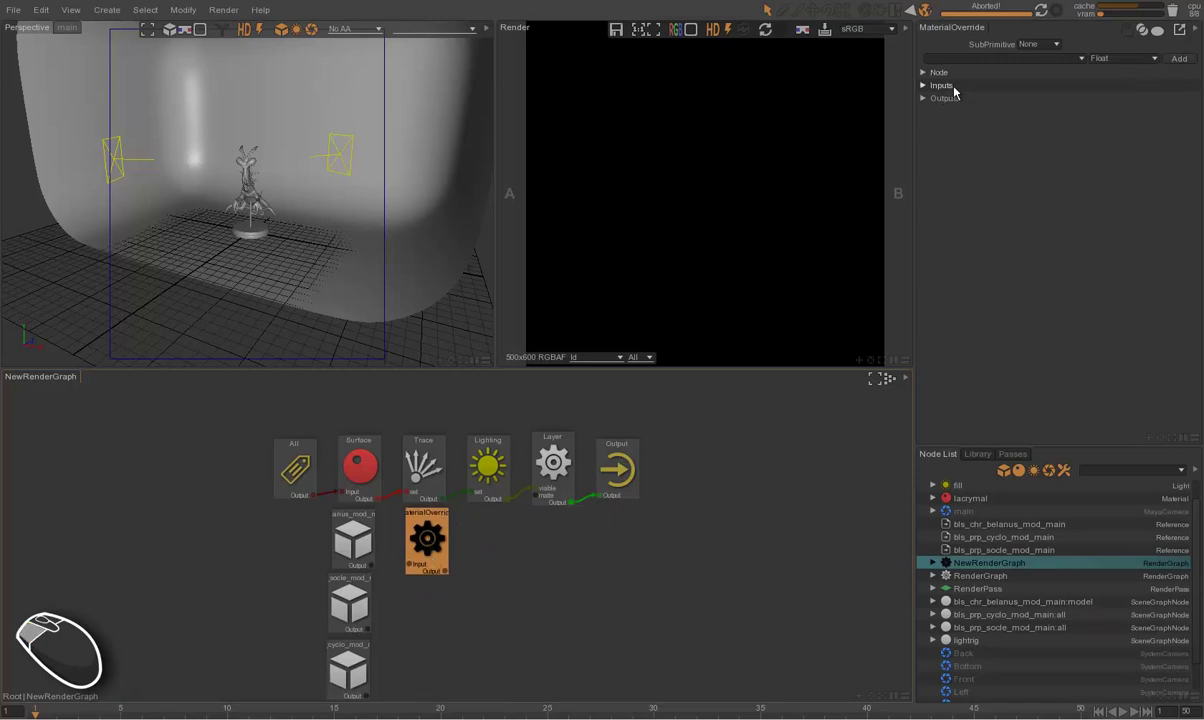
- Add a colour attribute named Id to the MaterialOverride and move the Output node right
{"action": "left_click", "coordinate": [999, 54]}
{"action": "key", "text": "shift+i"}
{"action": "key", "text": "d"}
{"action": "key", "text": "Return"}
{"action": "left_click", "coordinate": [1156, 58]}
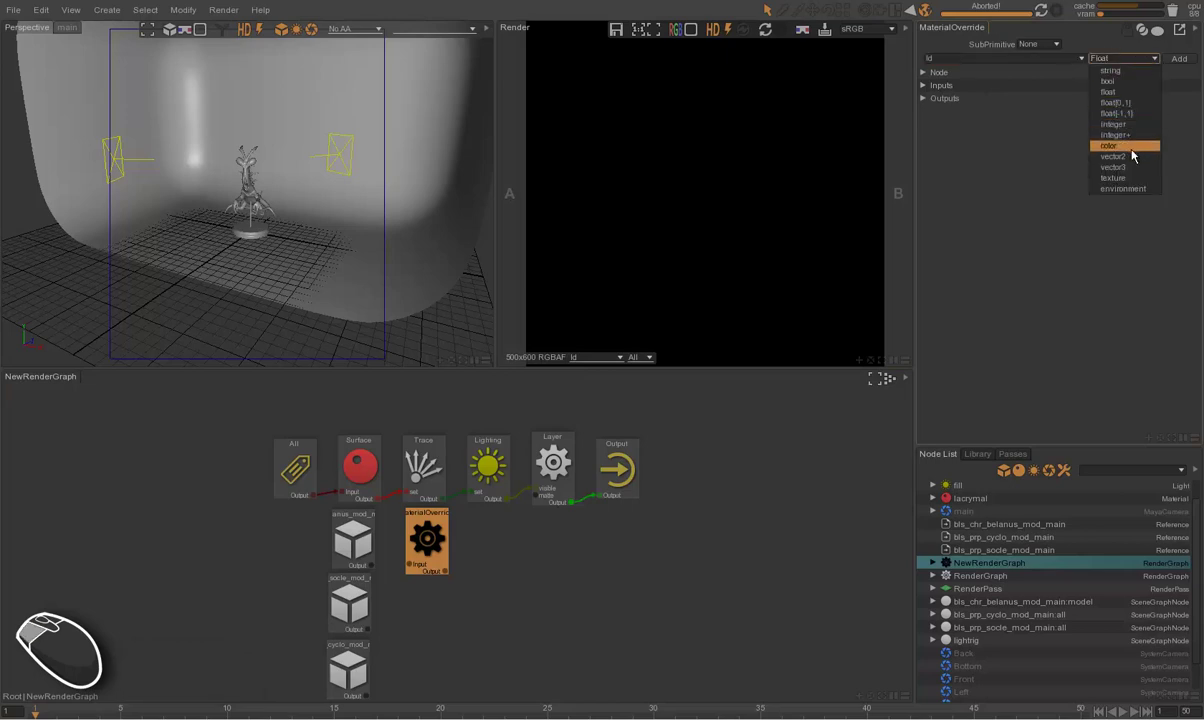
{"action": "left_click", "coordinate": [1135, 154]}
{"action": "left_click", "coordinate": [1184, 62]}
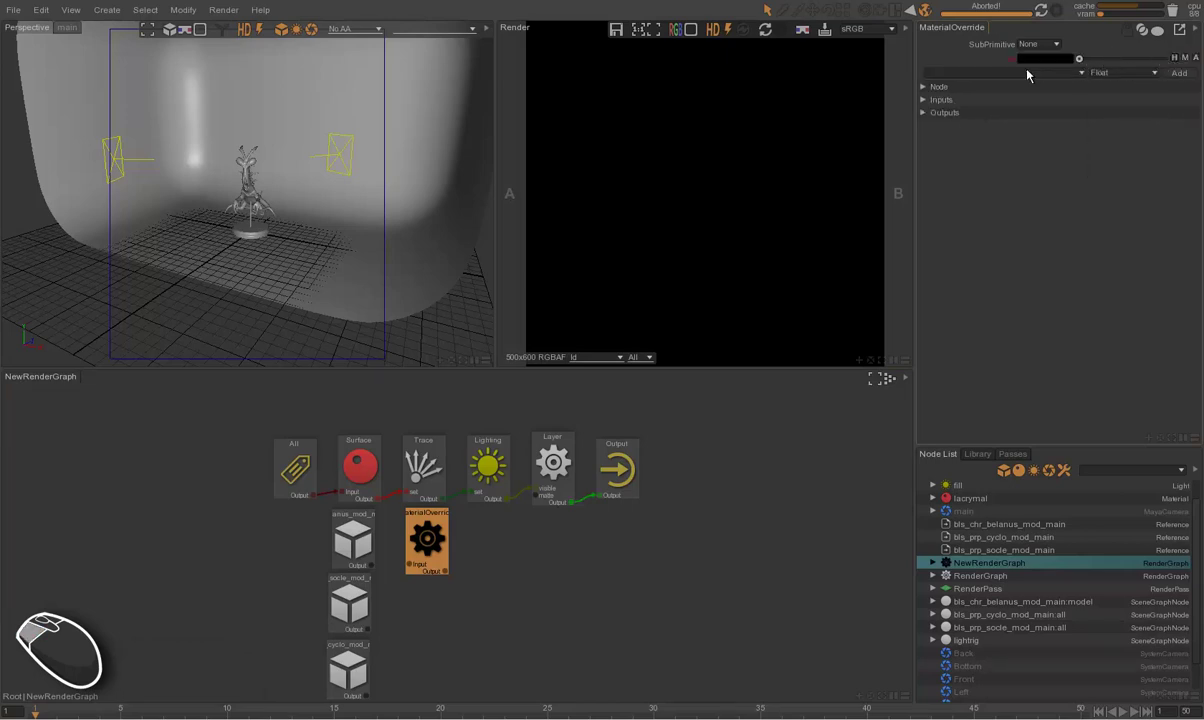
{"action": "left_click", "coordinate": [391, 548]}
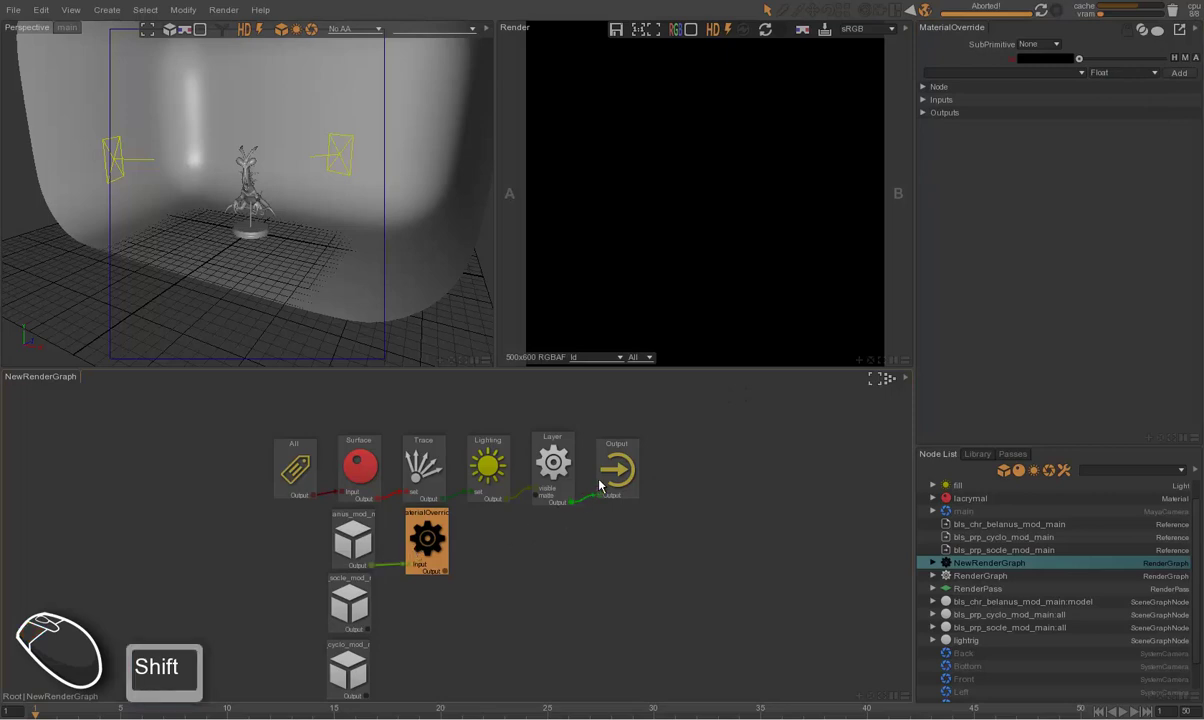
{"action": "left_click_drag", "start_coordinate": [634, 465], "coordinate": [749, 479]}
- Insert a union node before Output, feed the material override into it and set Mode to override
{"action": "left_click_drag", "start_coordinate": [442, 535], "coordinate": [652, 514]}
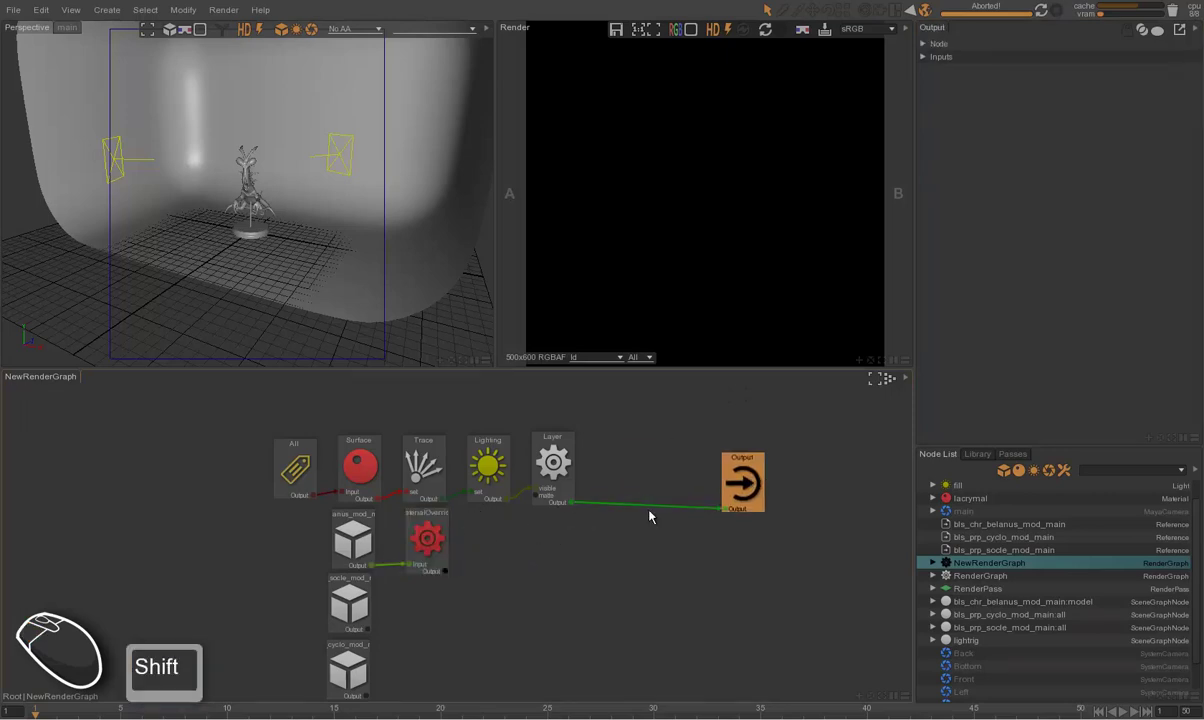
{"action": "left_click_drag", "start_coordinate": [439, 528], "coordinate": [642, 510]}
{"action": "left_click", "coordinate": [651, 493]}
{"action": "left_click", "coordinate": [429, 544]}
{"action": "left_click", "coordinate": [652, 473]}
{"action": "left_click_drag", "start_coordinate": [668, 484], "coordinate": [650, 458]}
{"action": "double_click", "coordinate": [1044, 39]}
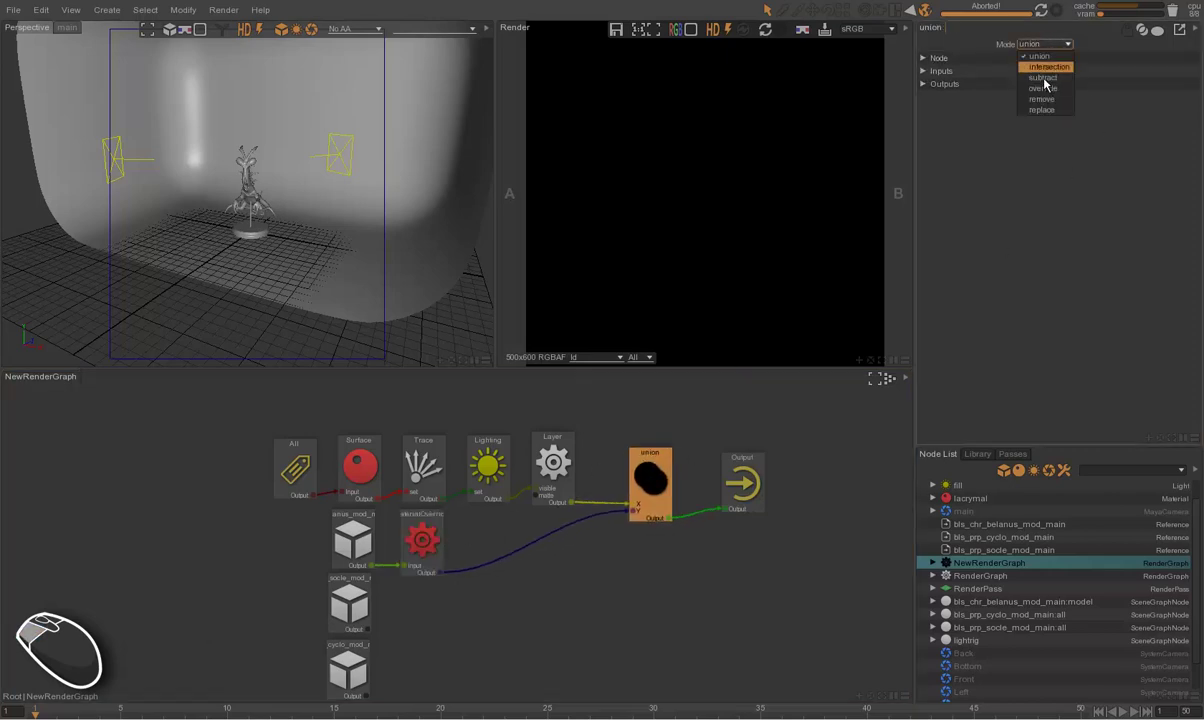
{"action": "left_click", "coordinate": [1048, 93]}
- Set the override's Id colour to red and render, showing the character solid red on black
{"action": "left_click", "coordinate": [988, 602]}
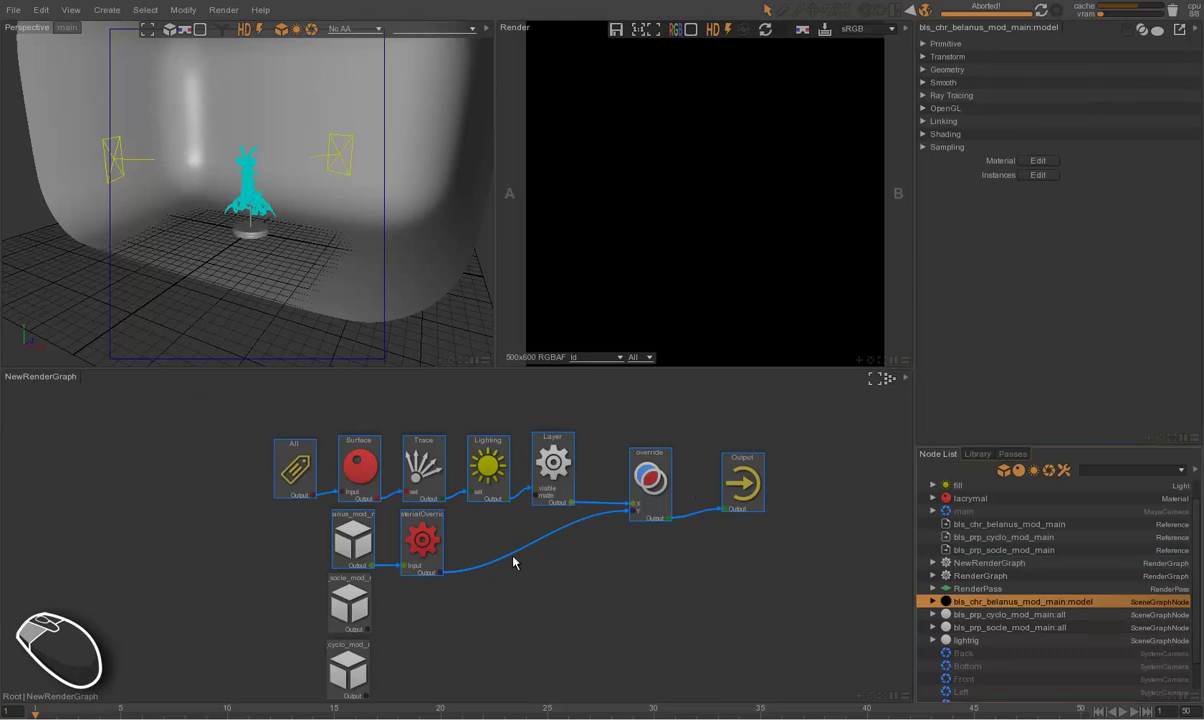
{"action": "left_click_drag", "start_coordinate": [475, 534], "coordinate": [432, 537]}
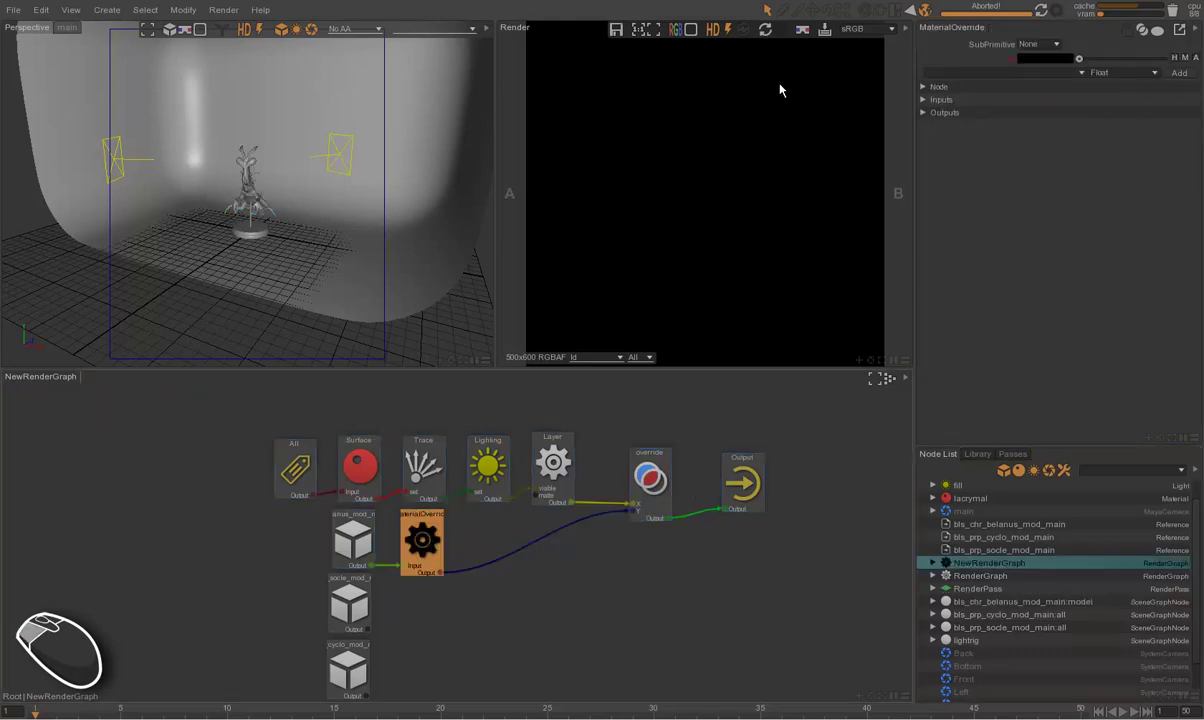
{"action": "left_click", "coordinate": [749, 37]}
{"action": "left_click", "coordinate": [770, 37]}
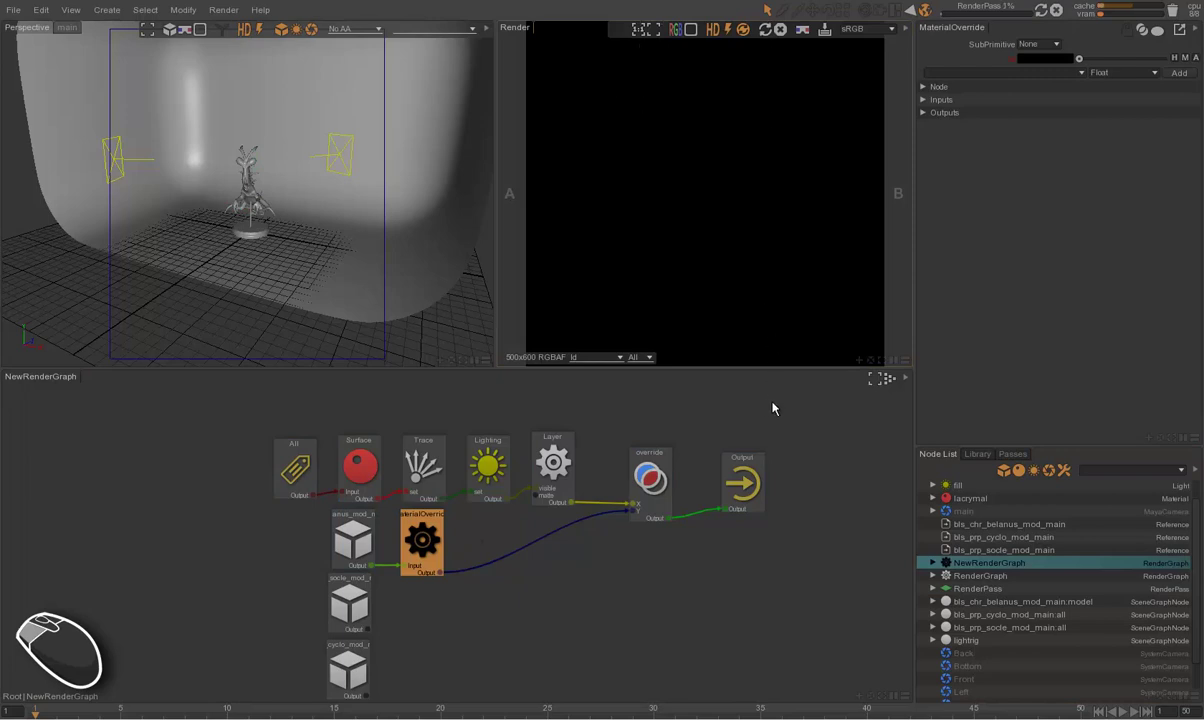
{"action": "left_click", "coordinate": [1031, 60]}
{"action": "left_click", "coordinate": [1080, 93]}
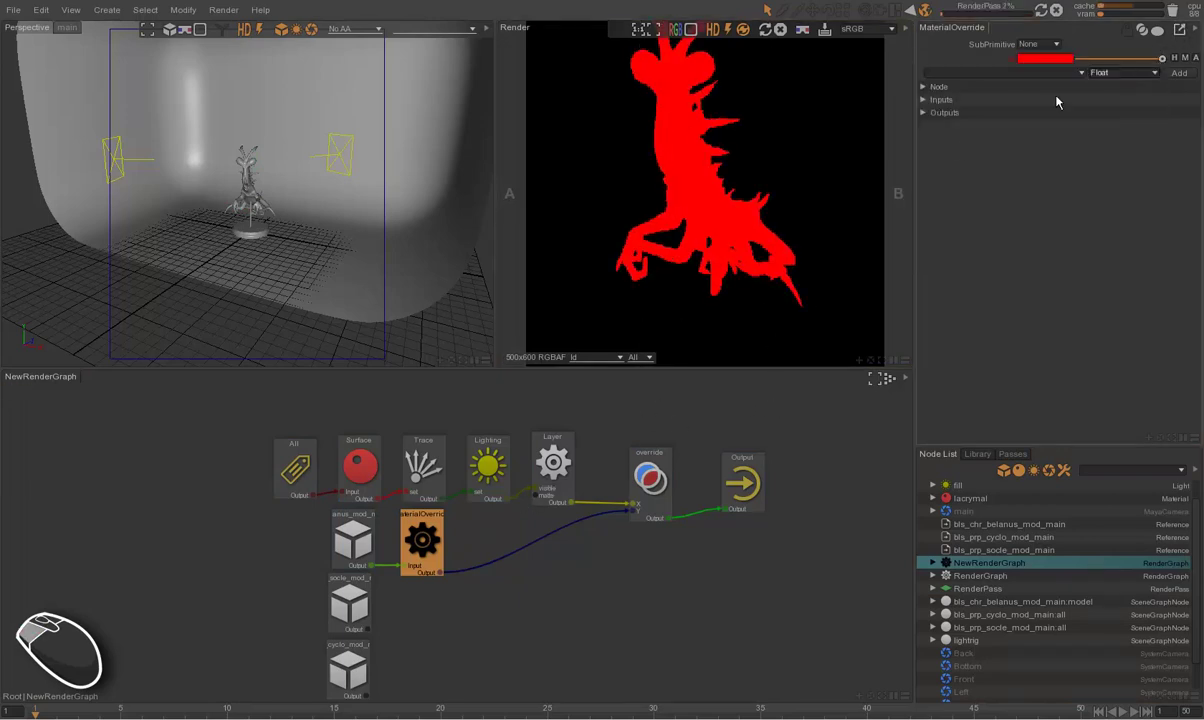
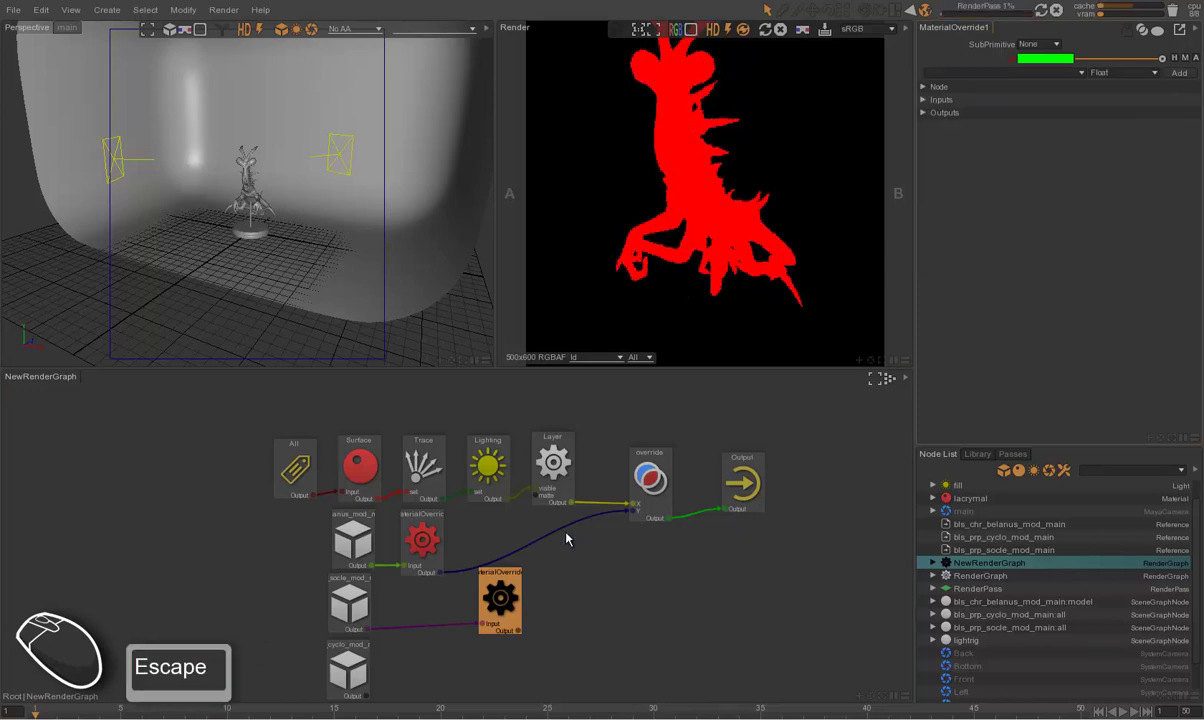
- Duplicate the MaterialOverride for the pedestal and connect it into the union node
{"action": "left_click_drag", "start_coordinate": [506, 598], "coordinate": [533, 553]}
{"action": "left_click_drag", "start_coordinate": [510, 599], "coordinate": [474, 611]}
{"action": "left_click_drag", "start_coordinate": [494, 609], "coordinate": [470, 620]}
{"action": "key", "text": "ctrl+c"}
{"action": "left_click", "coordinate": [574, 651]}
{"action": "key", "text": "ctrl+v"}
{"action": "left_click_drag", "start_coordinate": [562, 622], "coordinate": [535, 573]}
{"action": "left_click_drag", "start_coordinate": [336, 609], "coordinate": [580, 644]}
{"action": "left_click_drag", "start_coordinate": [583, 628], "coordinate": [539, 586]}
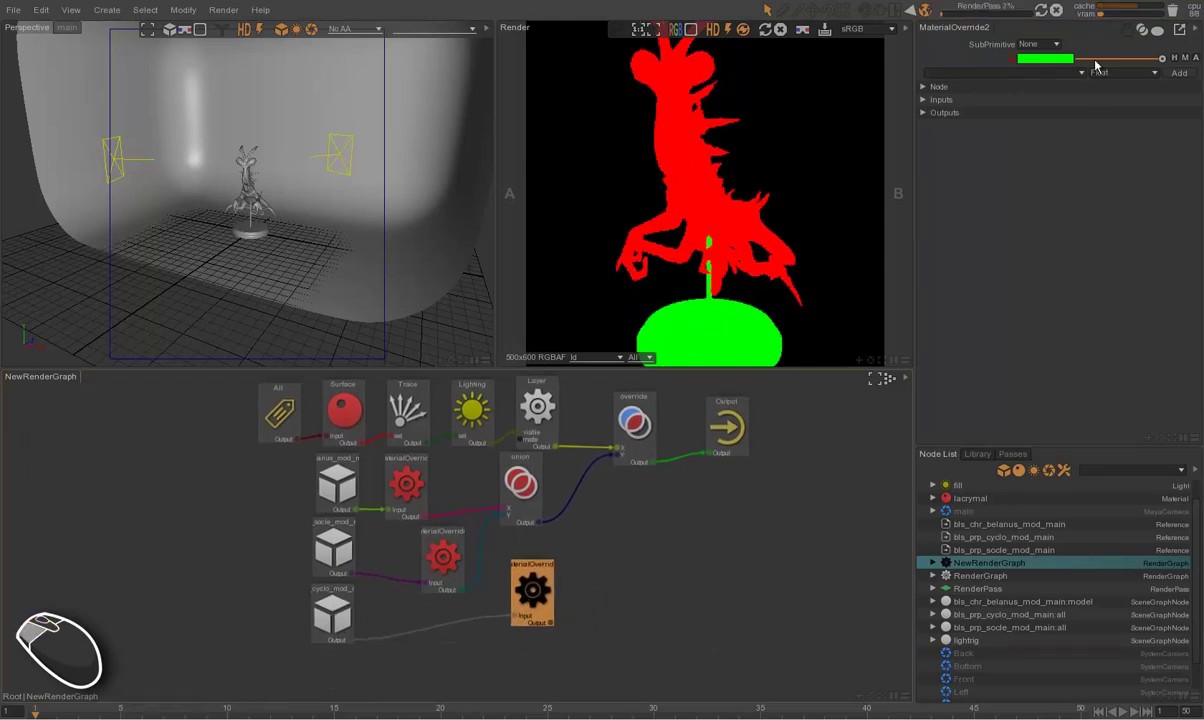
- Set MaterialOverride2's Id colour to pure blue in the Color Picker and wire it into union1
{"action": "left_click", "coordinate": [1058, 58]}
{"action": "left_click", "coordinate": [1110, 139]}
{"action": "left_click", "coordinate": [1171, 170]}
{"action": "key", "text": "shift+0"}
{"action": "key", "text": "Return"}
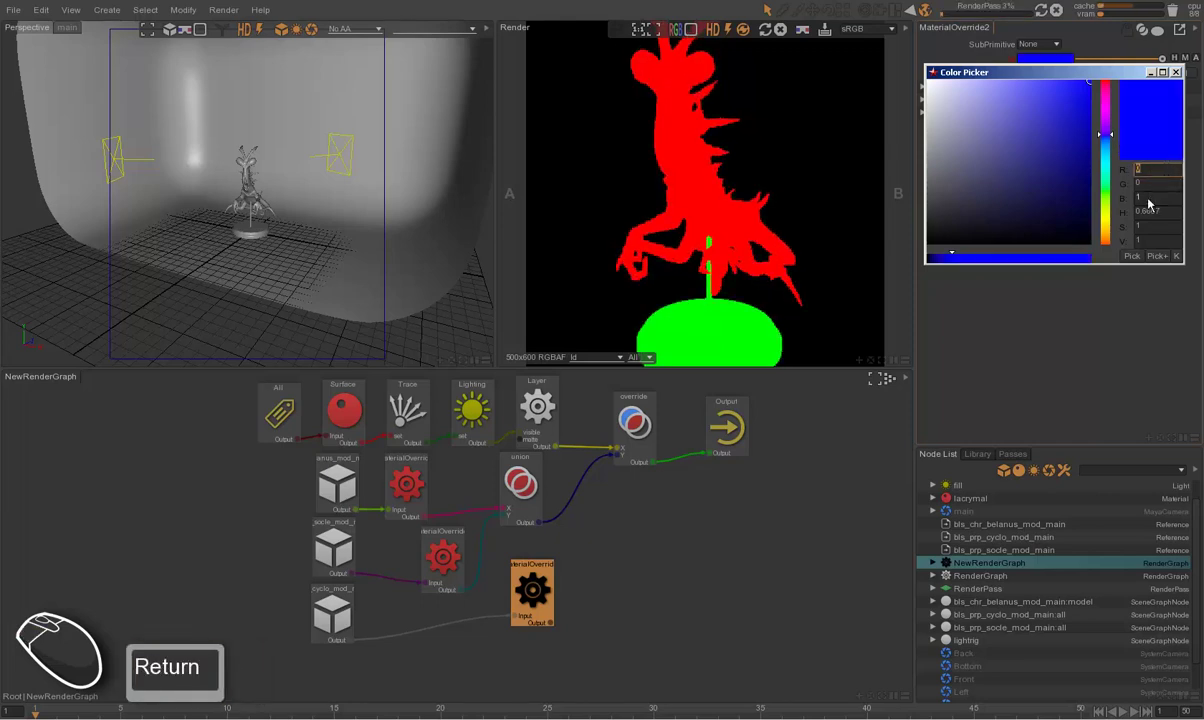
{"action": "key", "text": "Escape"}
{"action": "left_click_drag", "start_coordinate": [545, 598], "coordinate": [582, 494]}
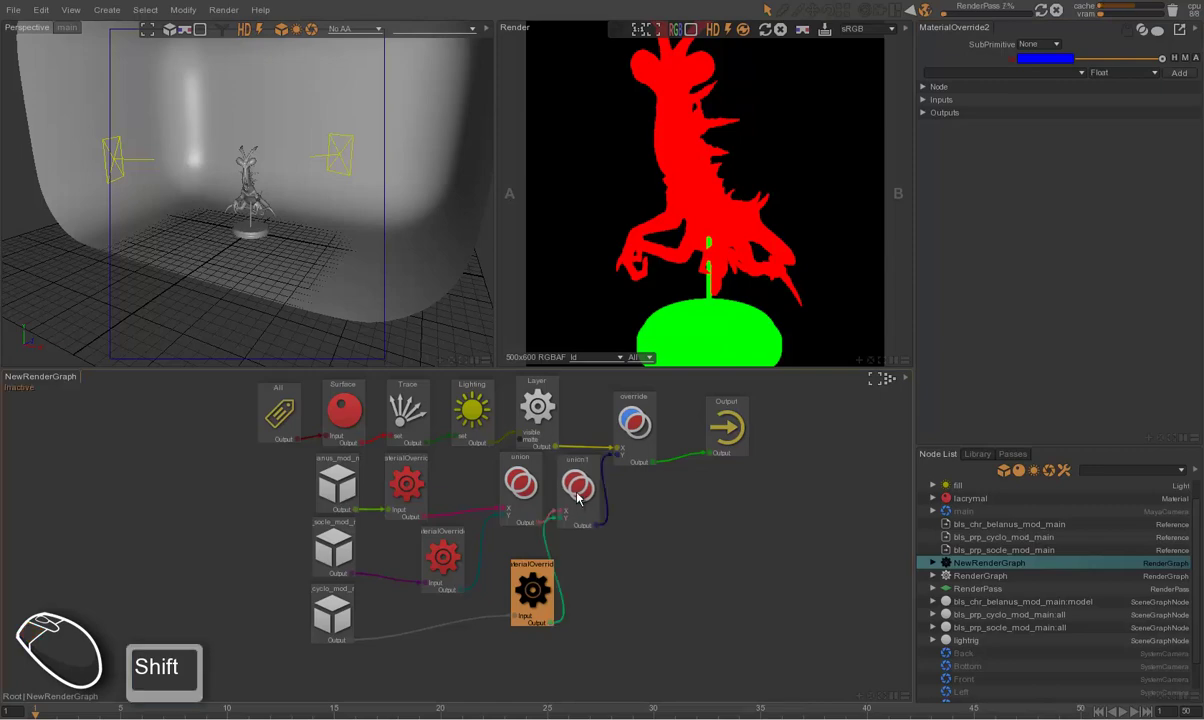
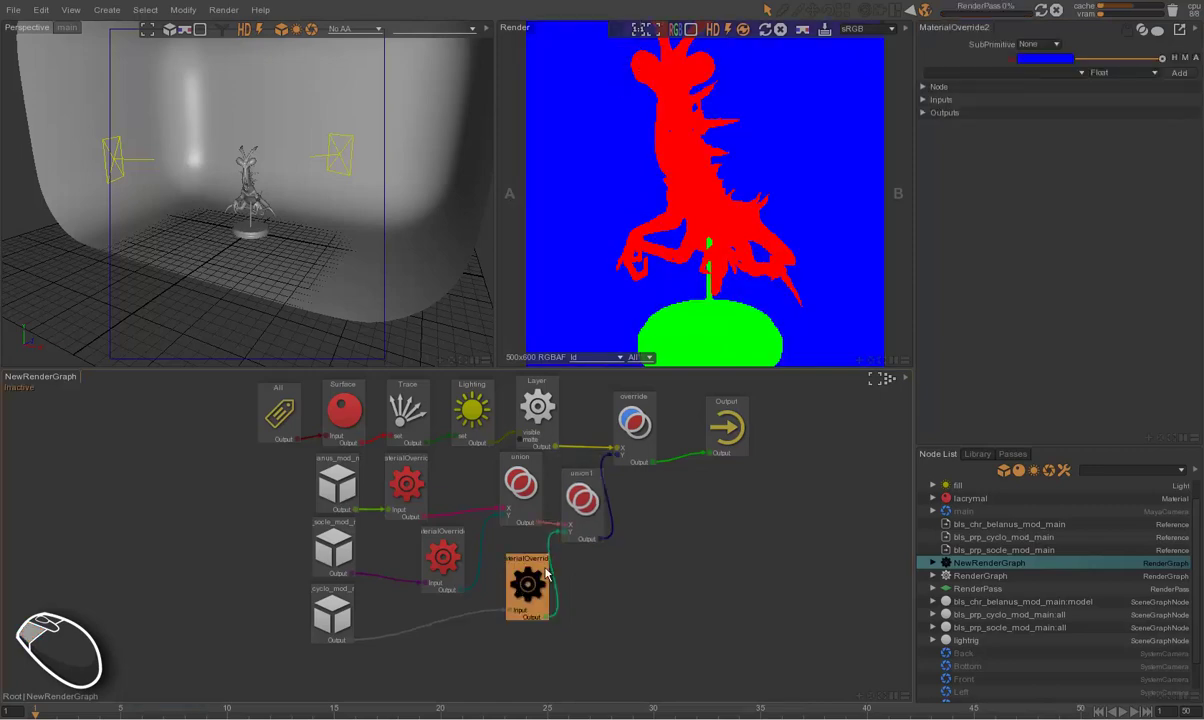
- In the Passes view, select union1 and the blue MaterialOverride node for deletion
{"action": "middle_click", "coordinate": [828, 416]}
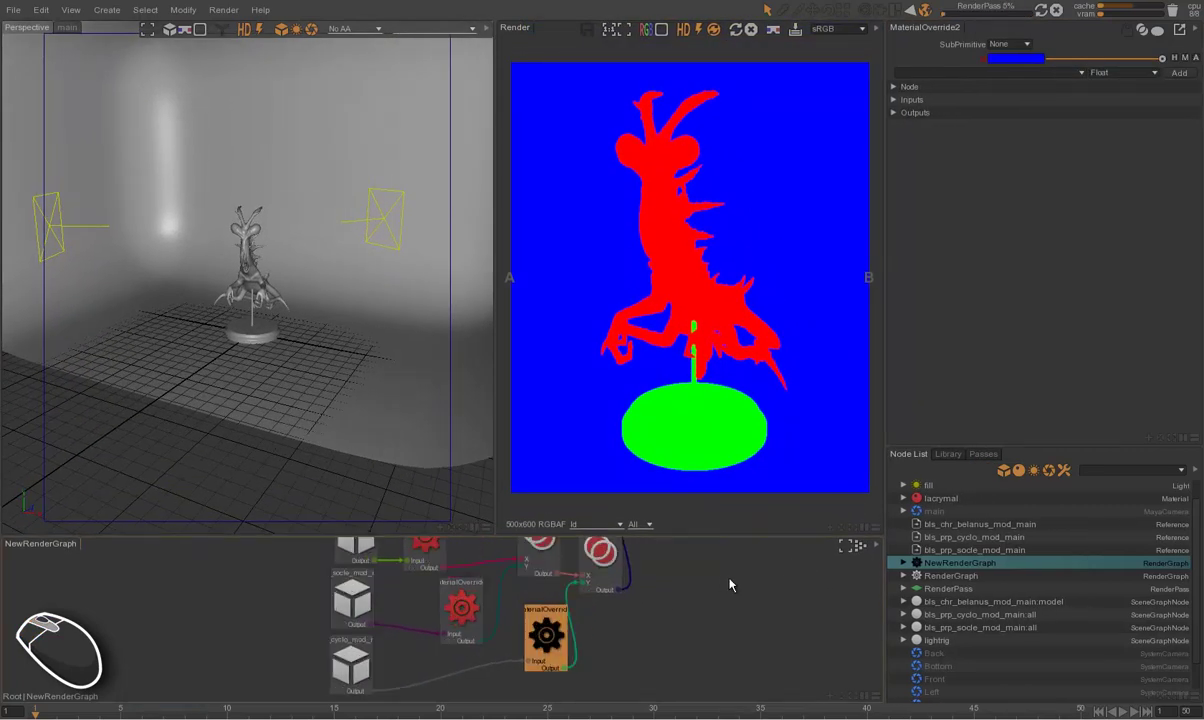
{"action": "middle_click", "coordinate": [781, 569]}
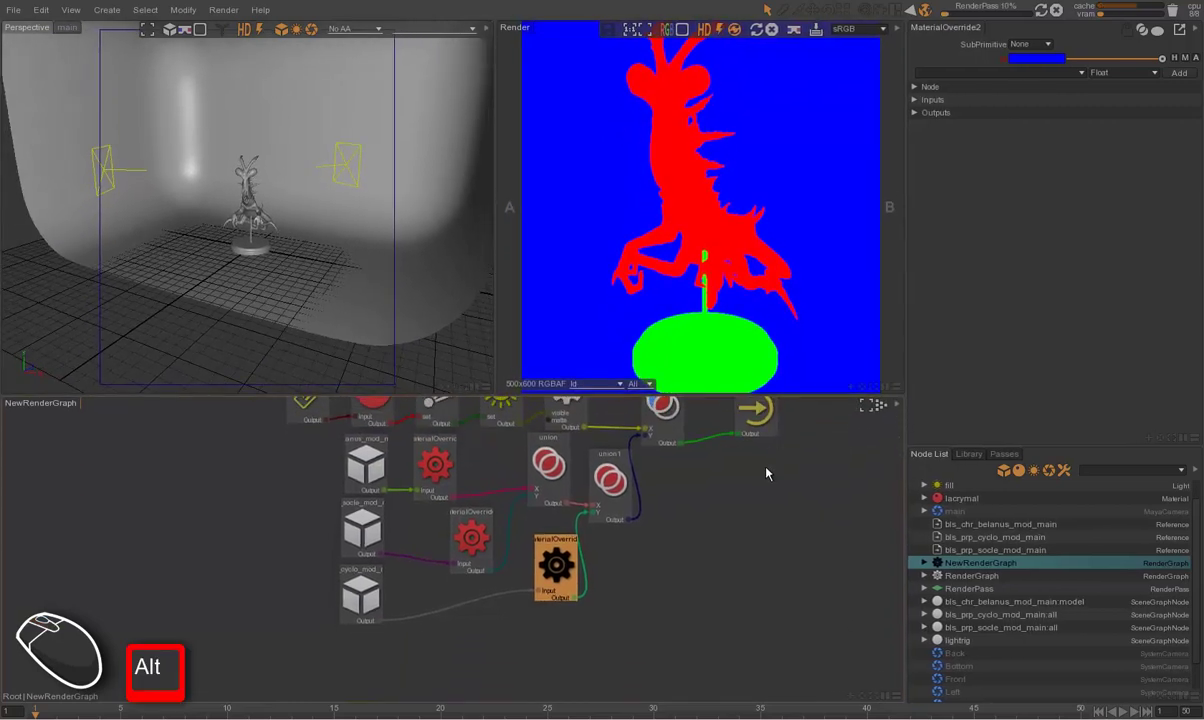
{"action": "left_click_drag", "start_coordinate": [767, 483], "coordinate": [725, 520]}
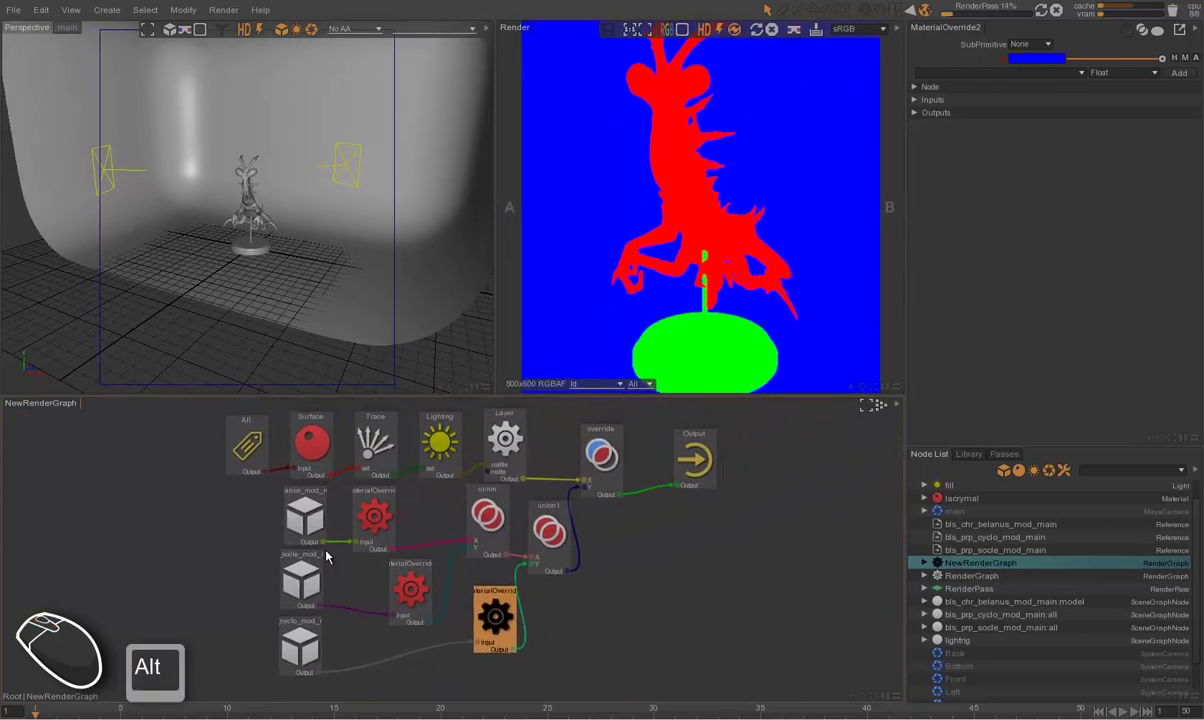
{"action": "left_click", "coordinate": [766, 584]}
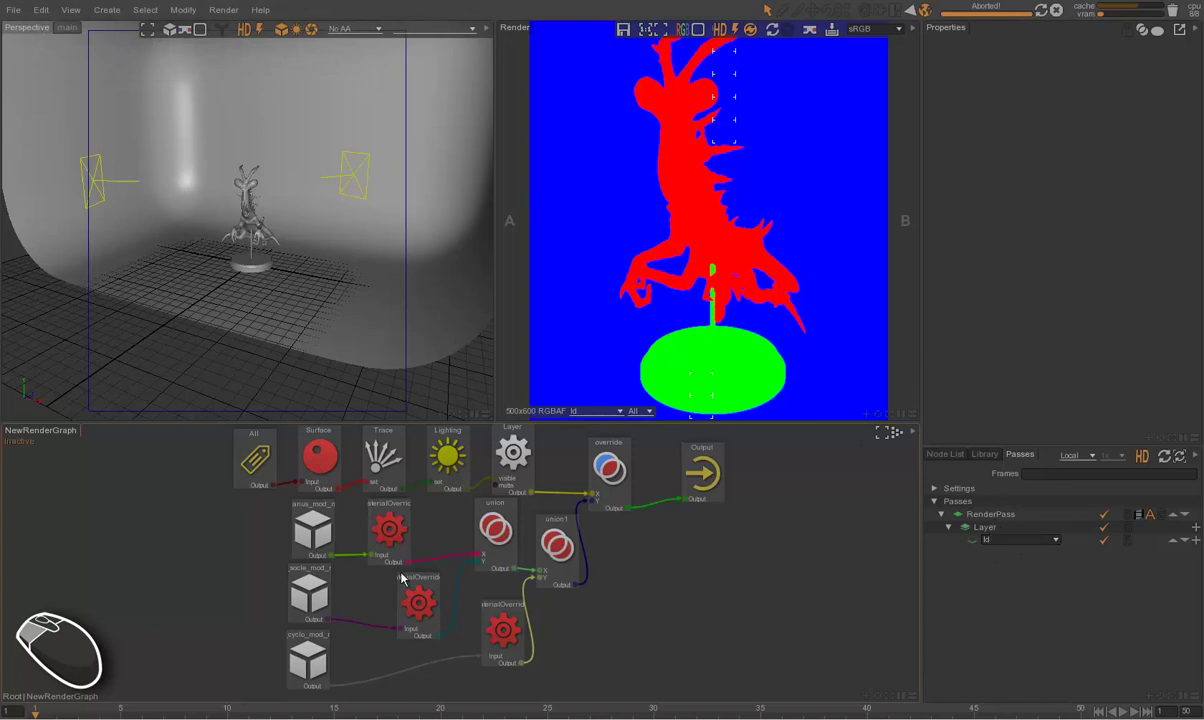
{"action": "left_click_drag", "start_coordinate": [258, 580], "coordinate": [668, 686]}
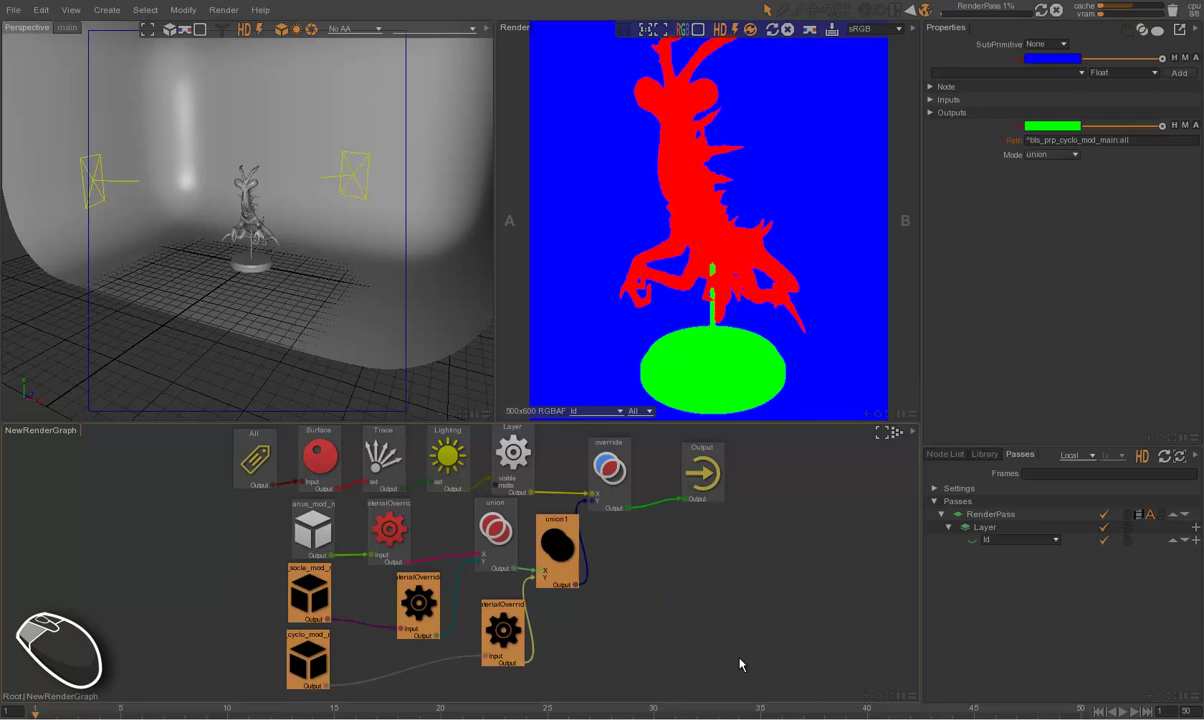
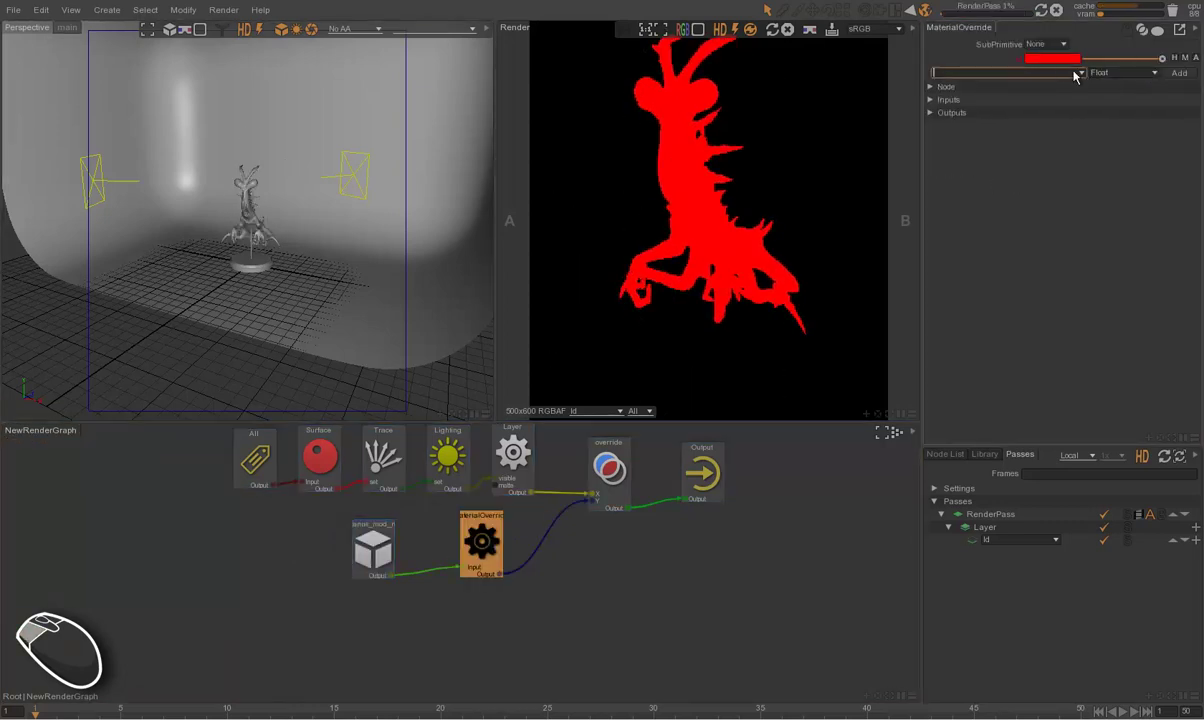
- Add a colour attribute named Occlusion to the MaterialOverride
{"action": "key", "text": "shift+o"}
{"action": "key", "text": "c"}
{"action": "key", "text": "l"}
{"action": "key", "text": "i"}
{"action": "key", "text": "o"}
{"action": "key", "text": "n"}
{"action": "key", "text": "BackSpace"}
{"action": "key", "text": "BackSpace"}
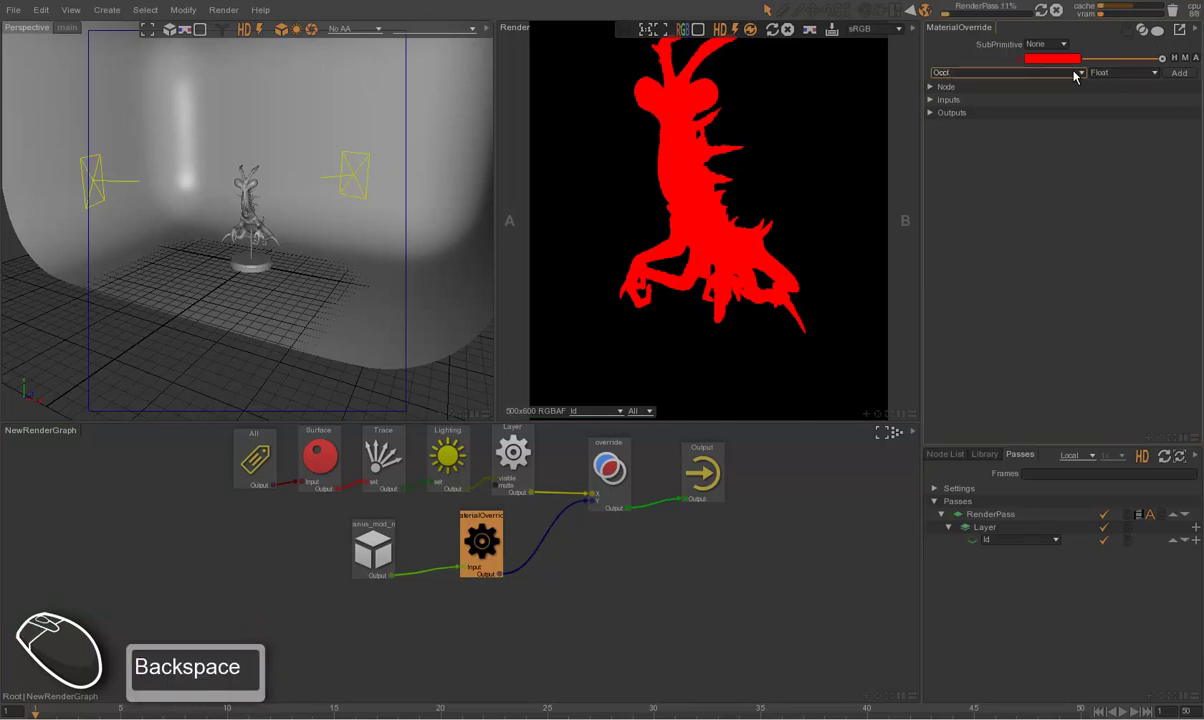
{"action": "key", "text": "u"}
{"action": "key", "text": "s"}
{"action": "key", "text": "i"}
{"action": "key", "text": "o"}
{"action": "key", "text": "n"}
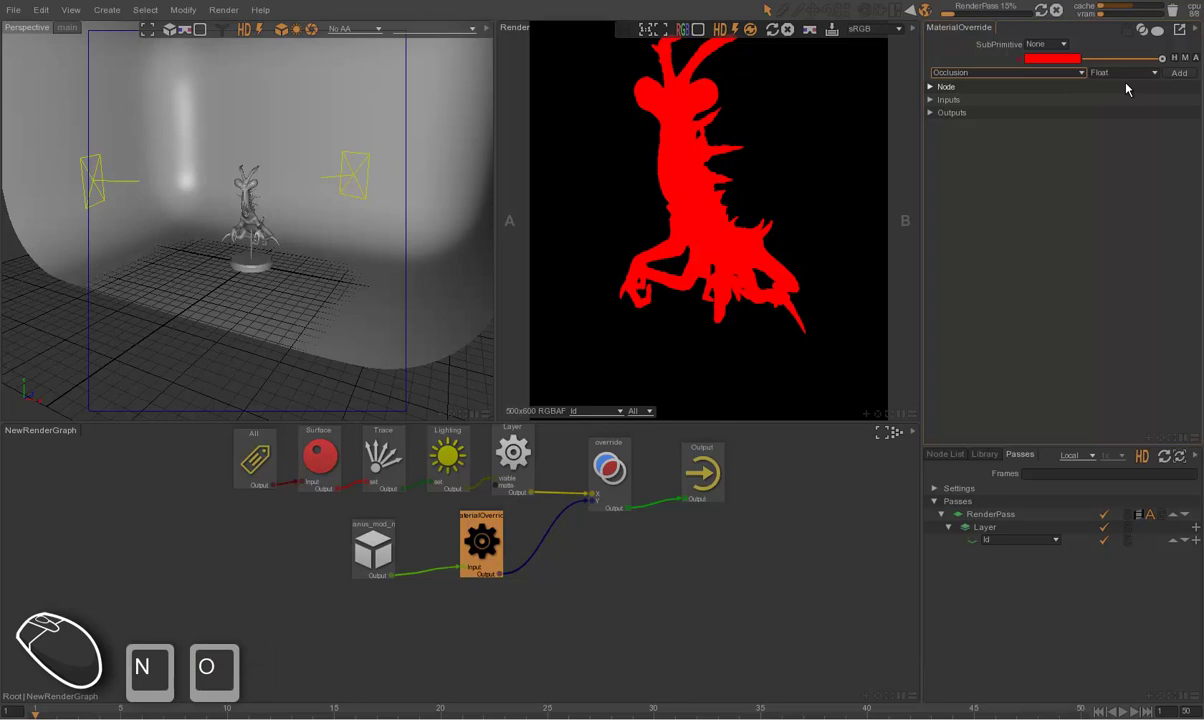
{"action": "left_click", "coordinate": [1157, 72]}
{"action": "left_click", "coordinate": [1136, 162]}
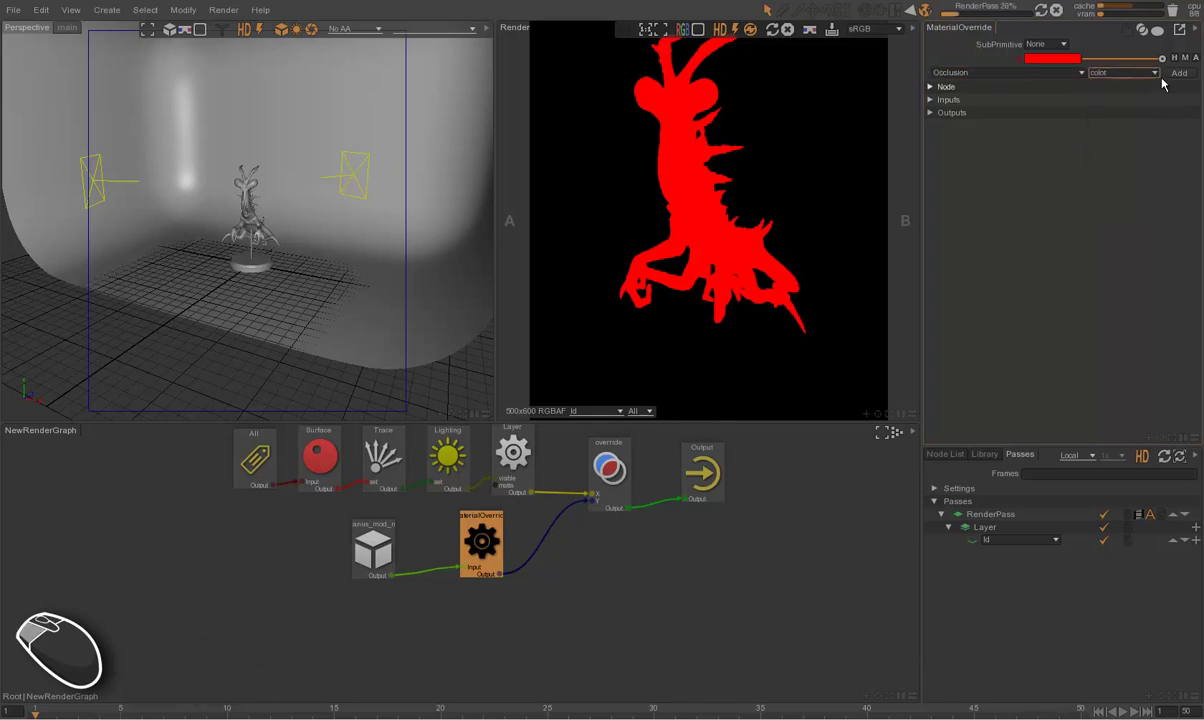
{"action": "left_click", "coordinate": [1181, 75]}
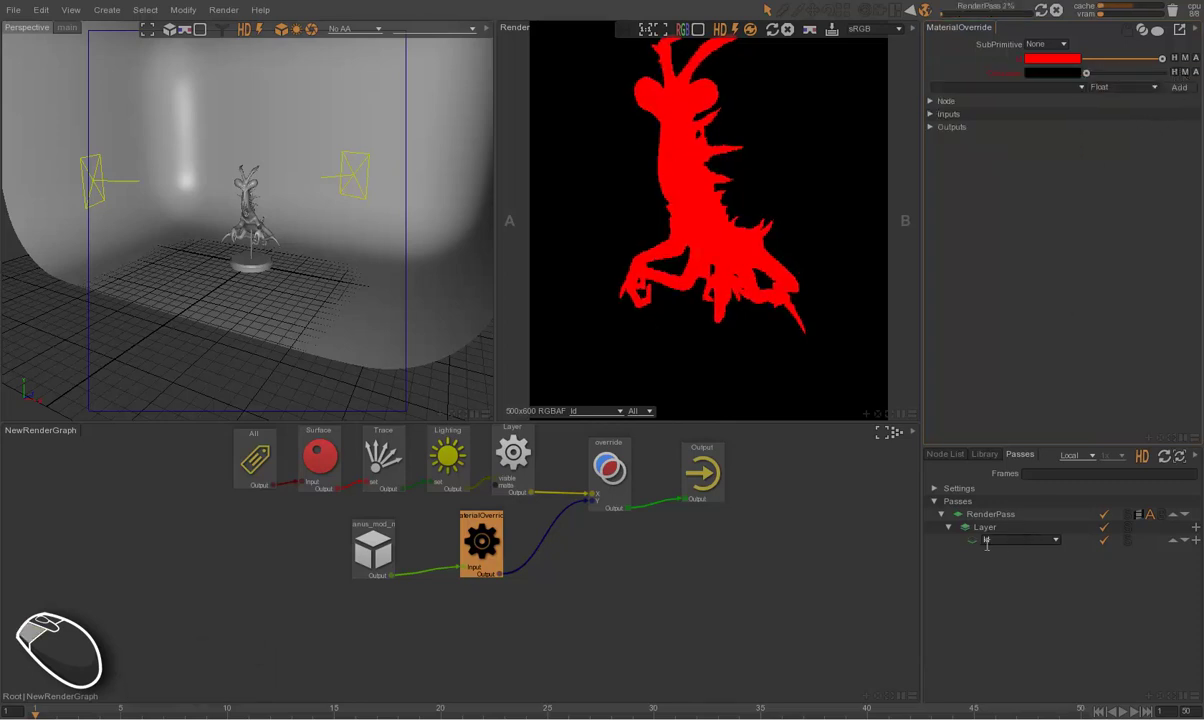
- Switch the layer's AOV output to Occlusion with the override colour set to white
{"action": "left_click", "coordinate": [1060, 546]}
{"action": "left_click", "coordinate": [1032, 329]}
{"action": "left_click", "coordinate": [809, 303]}
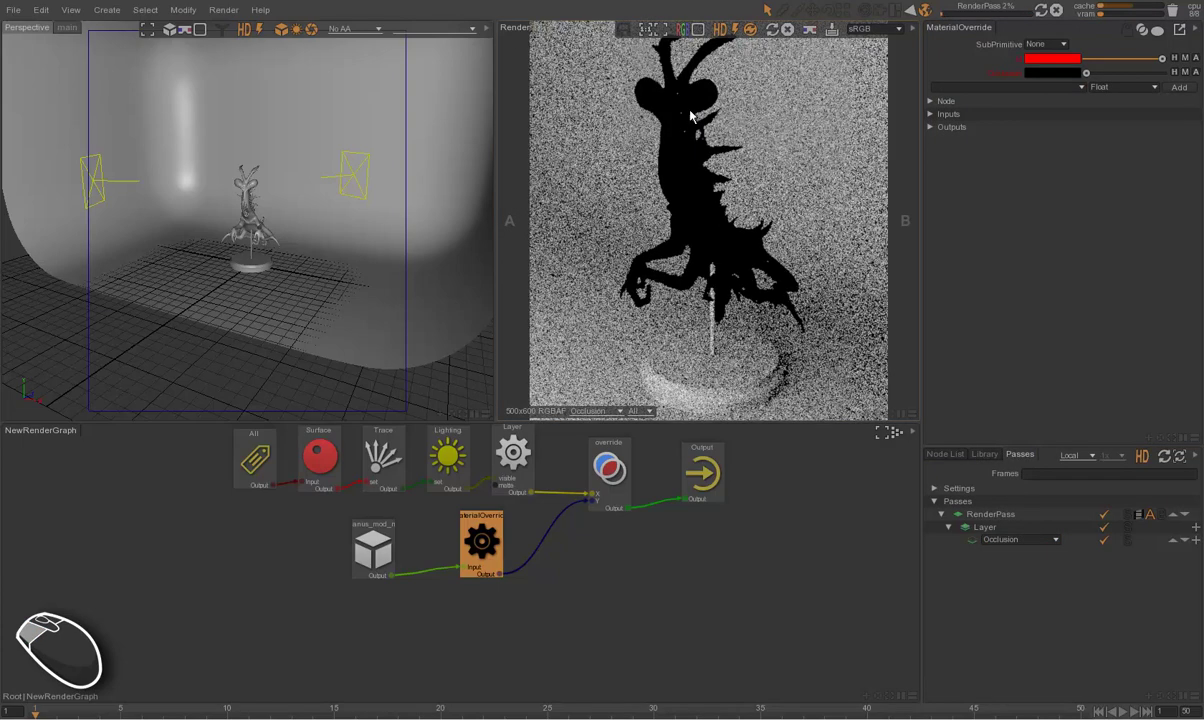
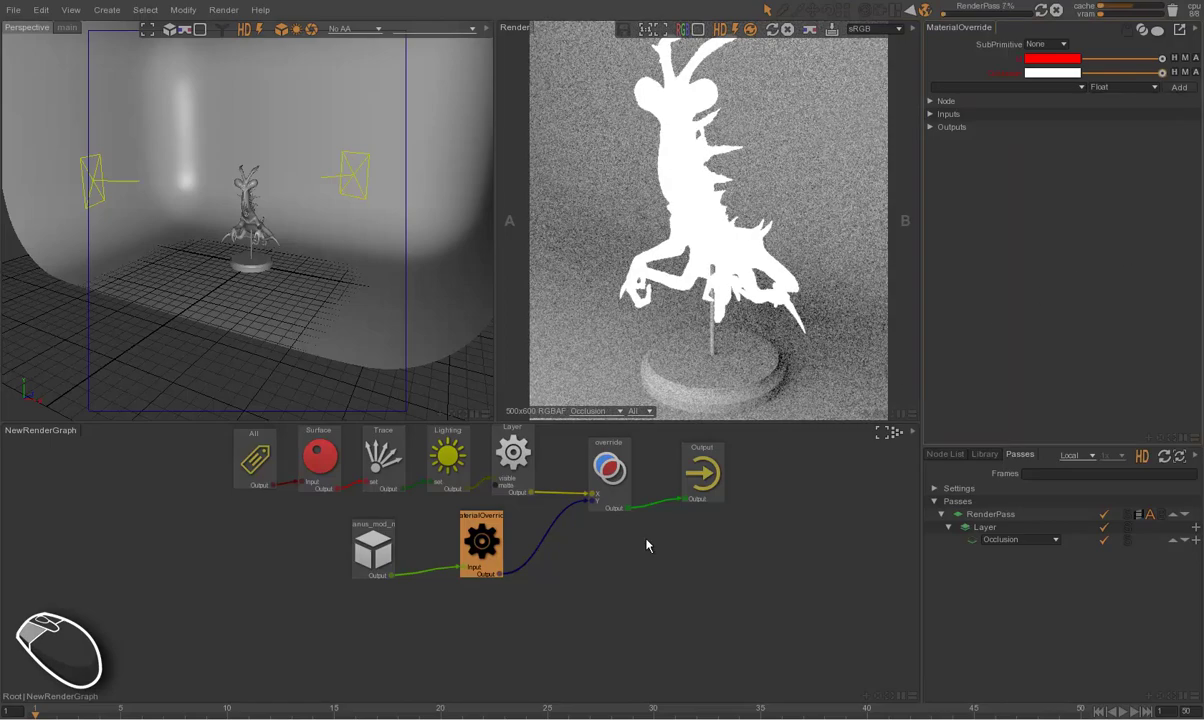
- Bypass and re-enable the override node (U) to compare the occlusion renders
{"action": "left_click", "coordinate": [619, 468]}
{"action": "key", "text": "u"}
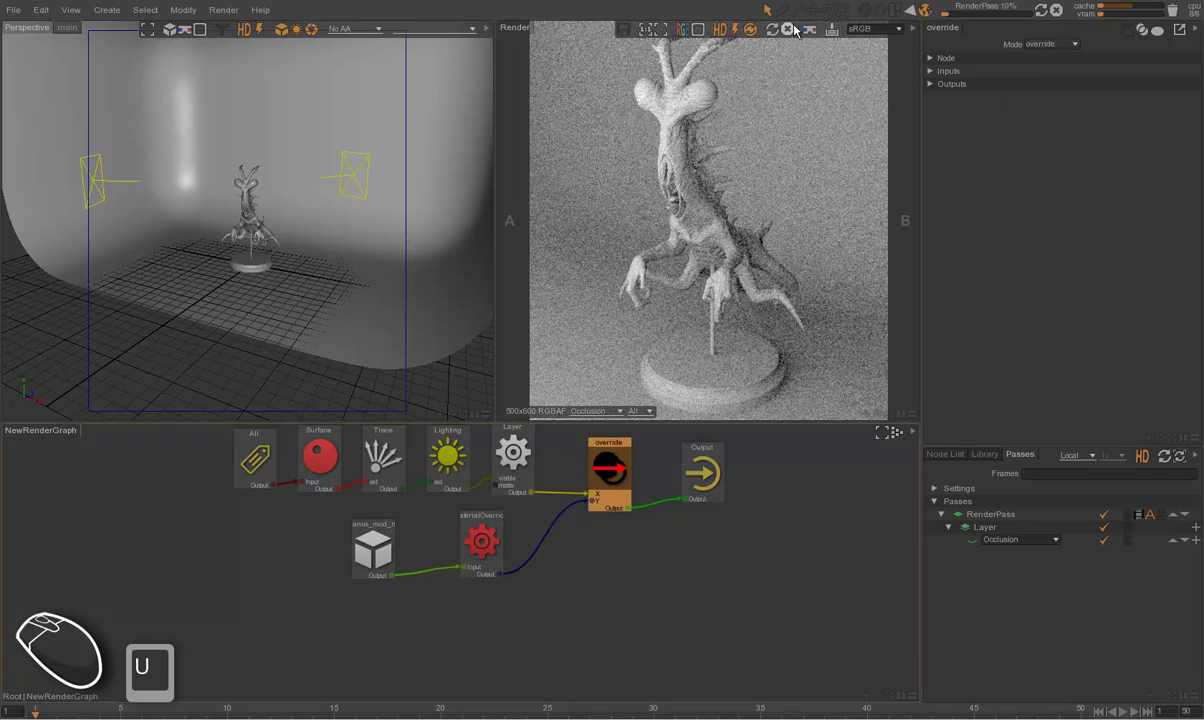
{"action": "left_click", "coordinate": [795, 29]}
{"action": "left_click", "coordinate": [616, 463]}
{"action": "key", "text": "u"}
{"action": "key", "text": "u"}
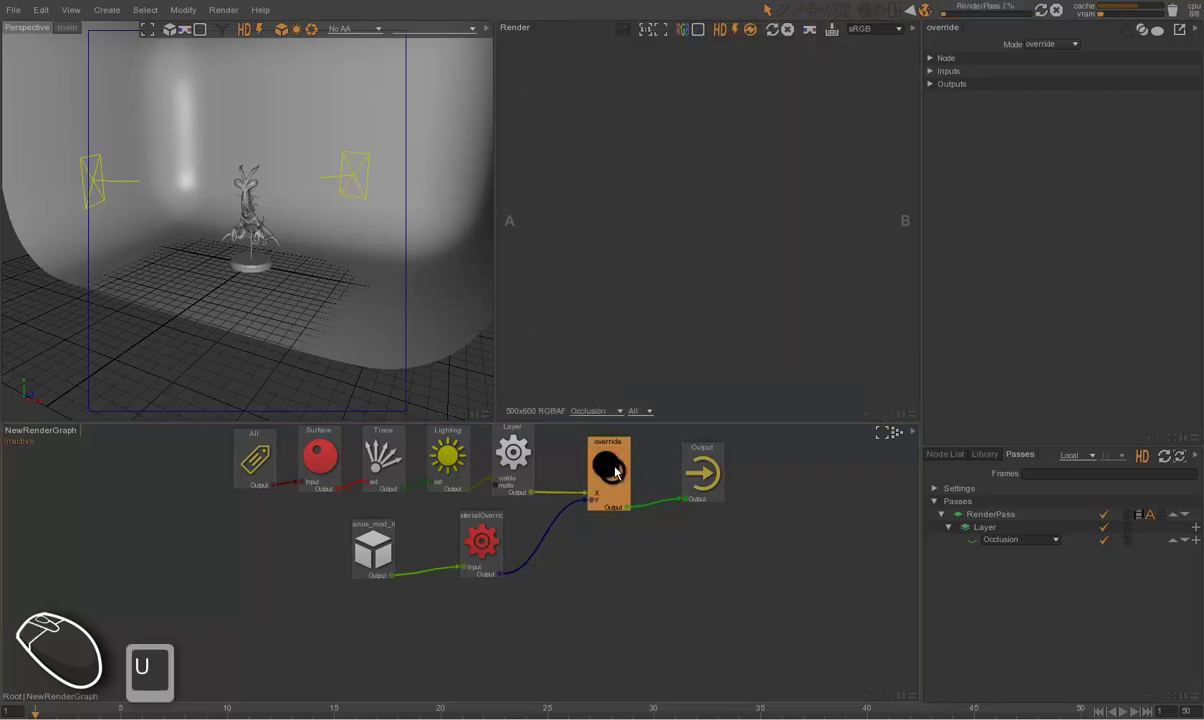
{"action": "left_click", "coordinate": [776, 32]}
{"action": "left_click", "coordinate": [485, 536]}
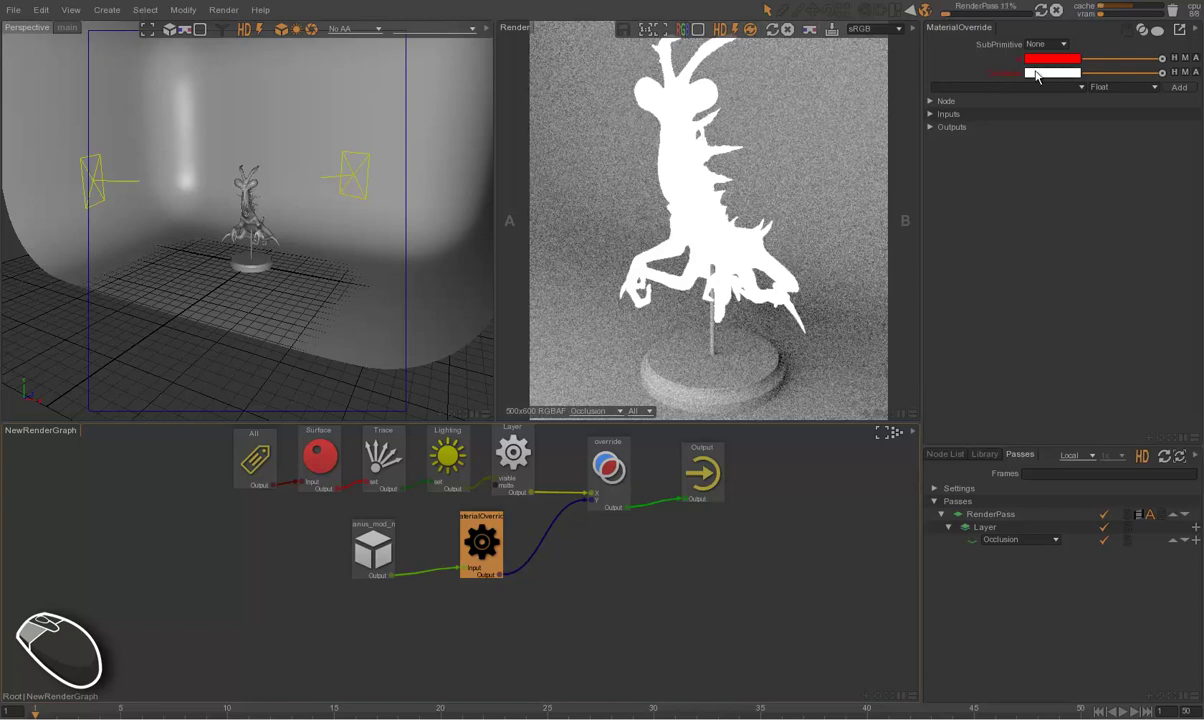
- Browse the samples folder, then re-add Occlusion as a black colour attribute on the MaterialOverride
{"action": "key", "text": "alt+Tab"}
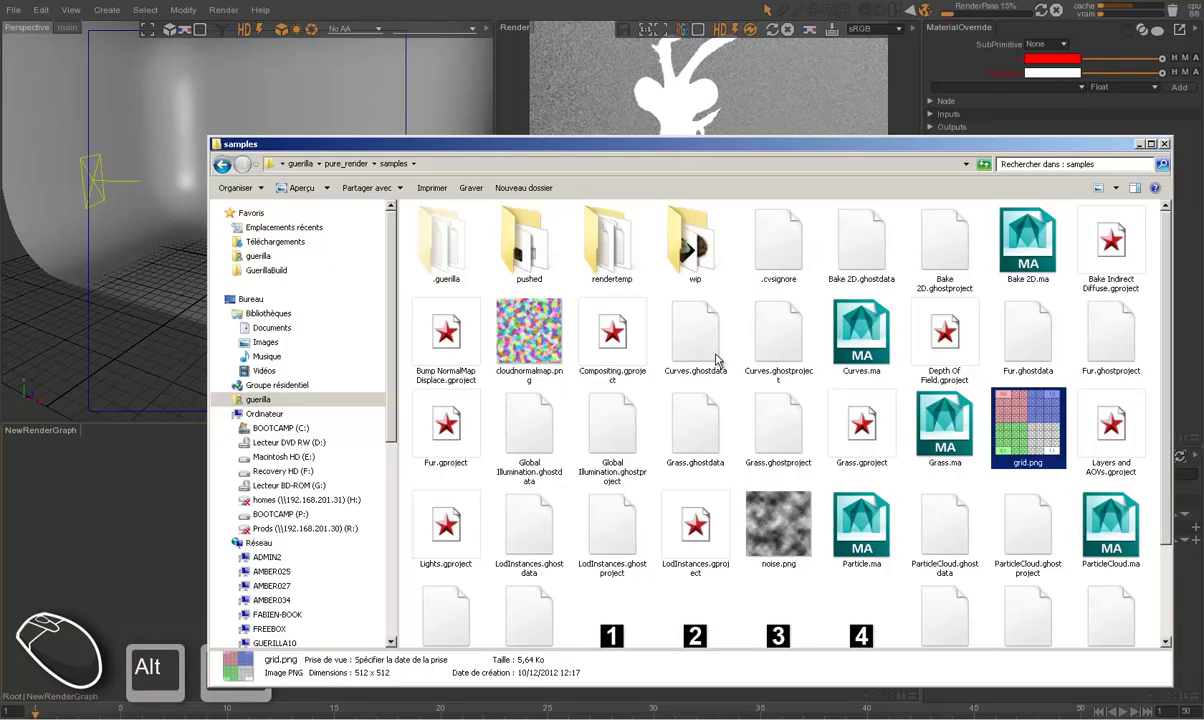
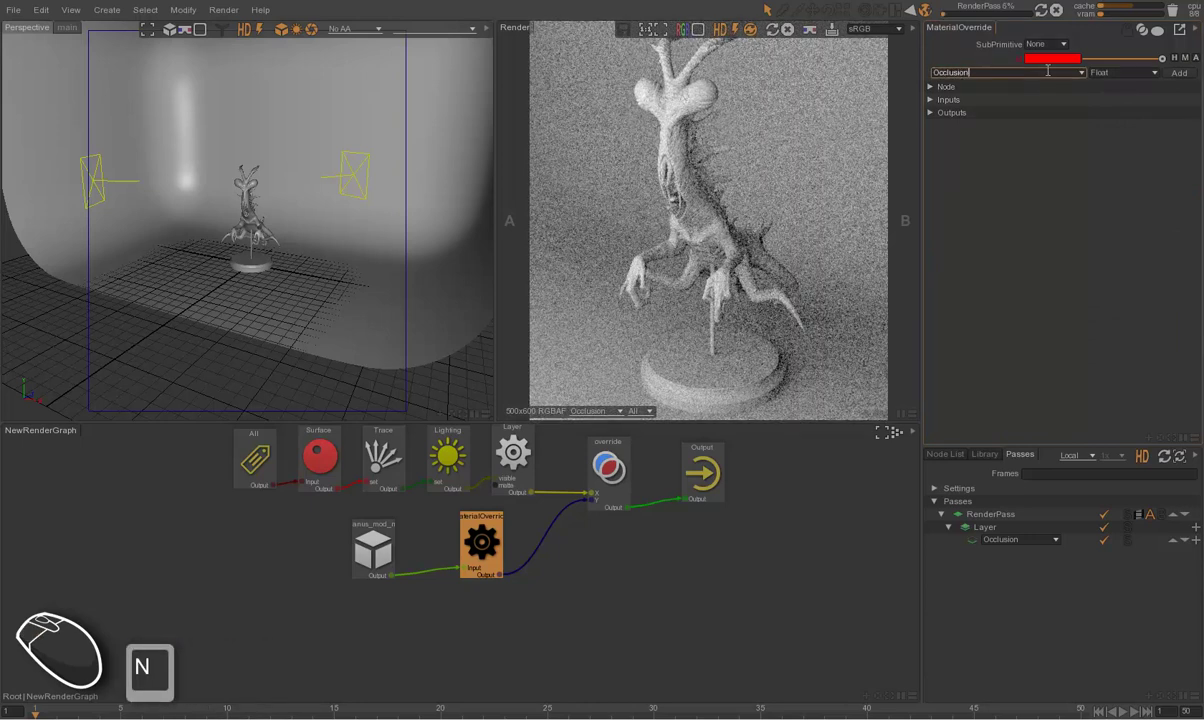
{"action": "left_click", "coordinate": [1159, 71]}
{"action": "double_click", "coordinate": [1161, 71]}
{"action": "left_click", "coordinate": [1133, 165]}
{"action": "left_click", "coordinate": [1185, 74]}
{"action": "left_click", "coordinate": [1017, 77]}
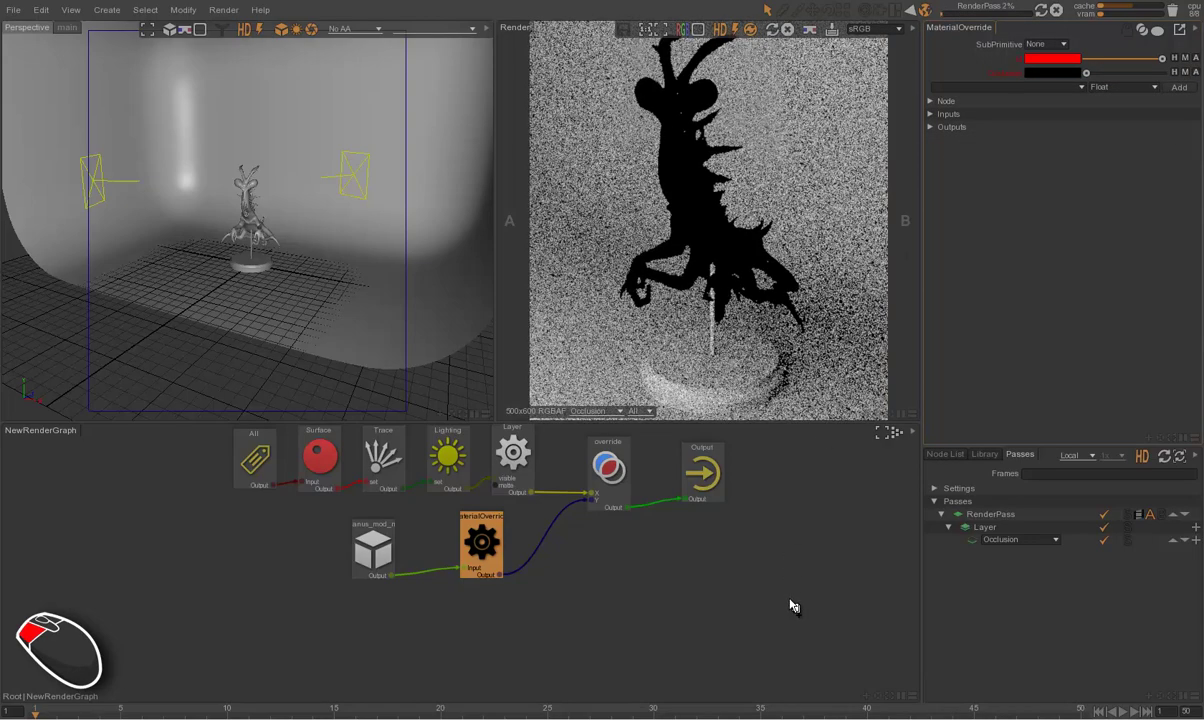
- Drop grid.png from Explorer into the Occlusion attribute's graph and wire the Texture node to Output
{"action": "left_click_drag", "start_coordinate": [469, 563], "coordinate": [599, 567]}
{"action": "left_click", "coordinate": [443, 556]}
{"action": "key", "text": "alt+Tab"}
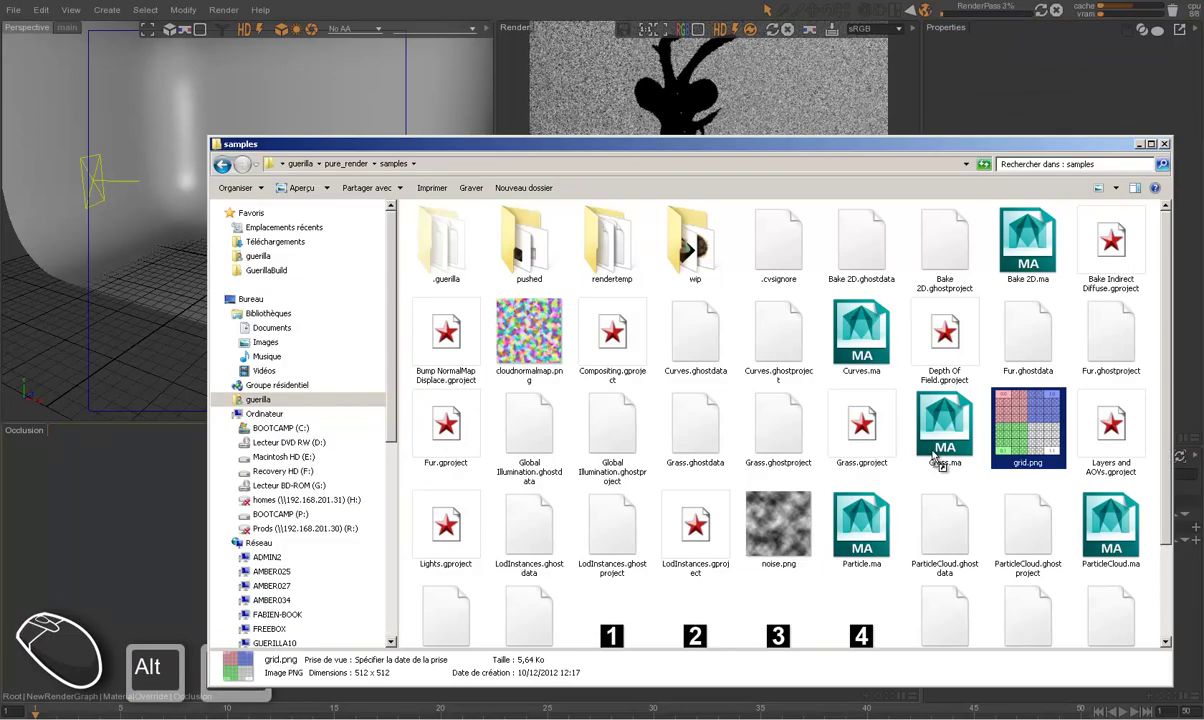
{"action": "left_click_drag", "start_coordinate": [418, 517], "coordinate": [424, 547]}
{"action": "left_click_drag", "start_coordinate": [434, 547], "coordinate": [625, 583]}
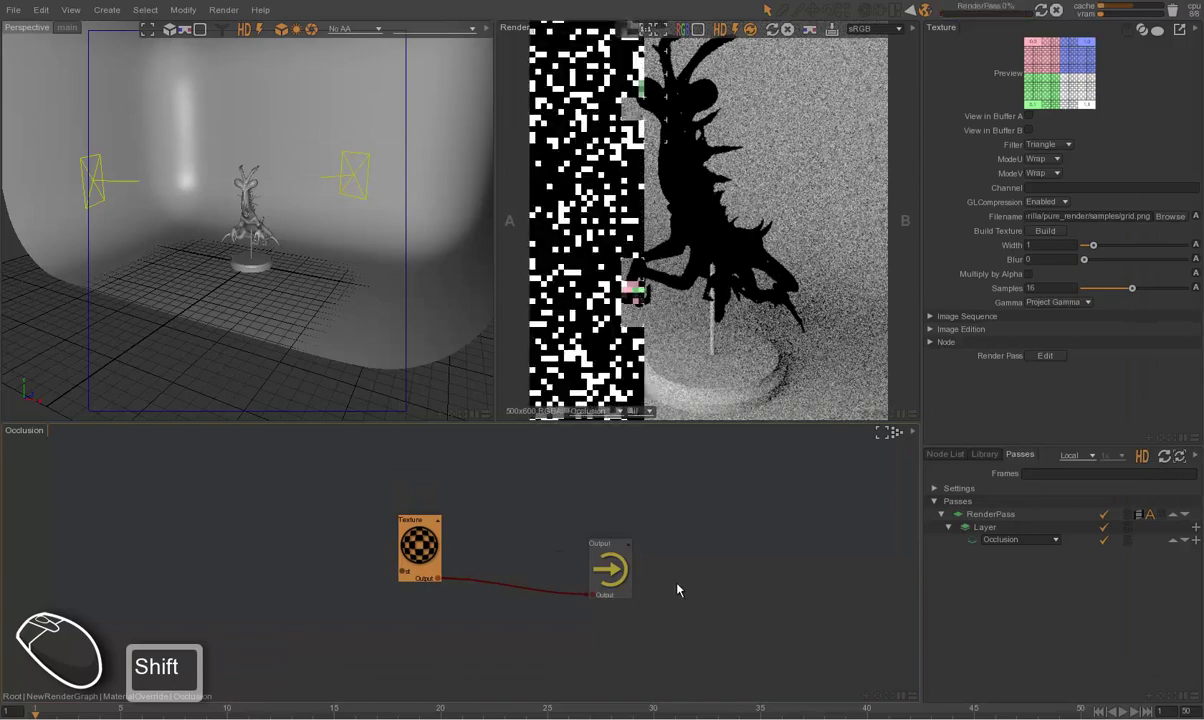
- Insert a BinOp node via node search and wire it between the Texture and Output nodes
{"action": "left_click", "coordinate": [500, 645]}
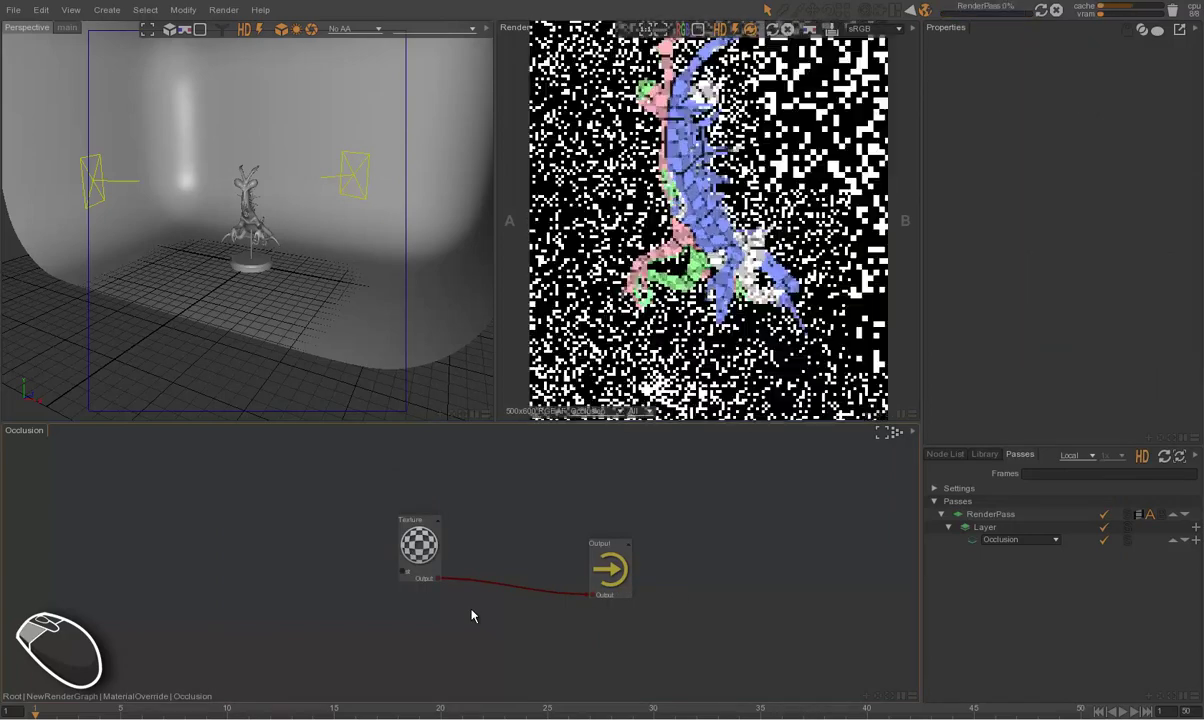
{"action": "key", "text": "ctrl+space"}
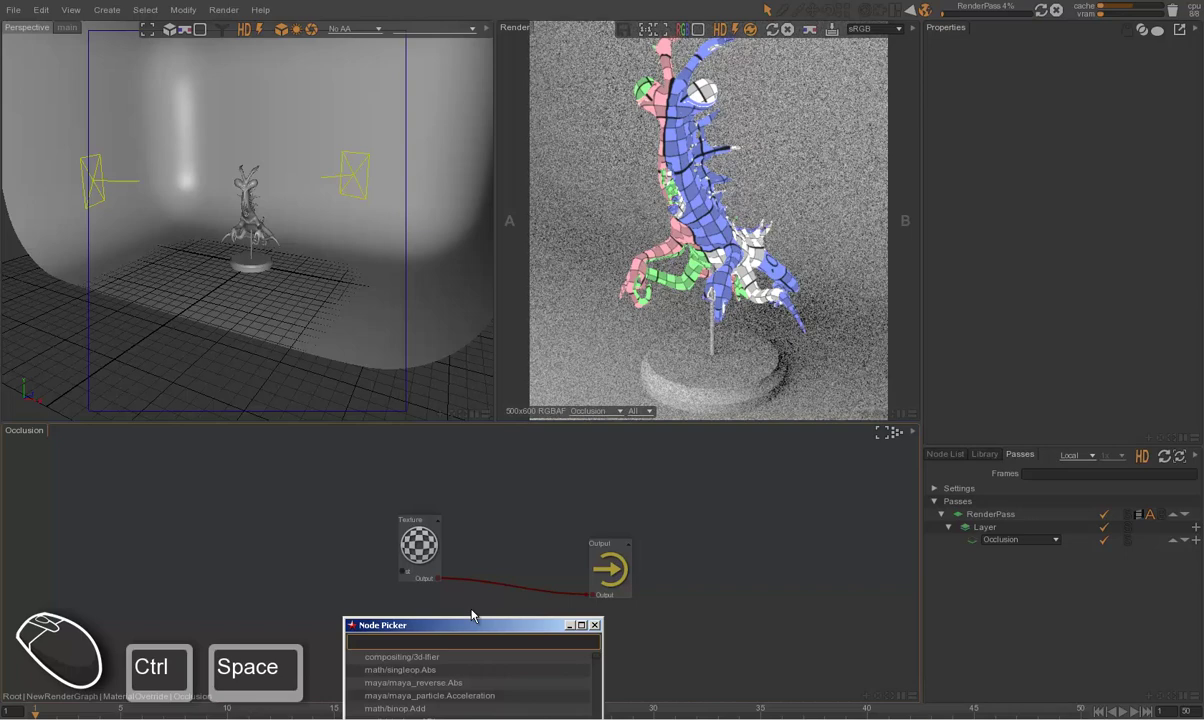
{"action": "key", "text": "n"}
{"action": "key", "text": "i"}
{"action": "key", "text": "u"}
{"action": "key", "text": "m"}
{"action": "key", "text": "b"}
{"action": "key", "text": "BackSpace"}
{"action": "key", "text": "BackSpace"}
{"action": "key", "text": "u"}
{"action": "key", "text": "m"}
{"action": "key", "text": "Down"}
{"action": "key", "text": "Return"}
{"action": "left_click_drag", "start_coordinate": [501, 643], "coordinate": [416, 630]}
{"action": "left_click_drag", "start_coordinate": [432, 630], "coordinate": [508, 587]}
- Set the BinOp mode to Multiply, combining the grid texture with a 0.2 number
{"action": "left_click", "coordinate": [511, 574]}
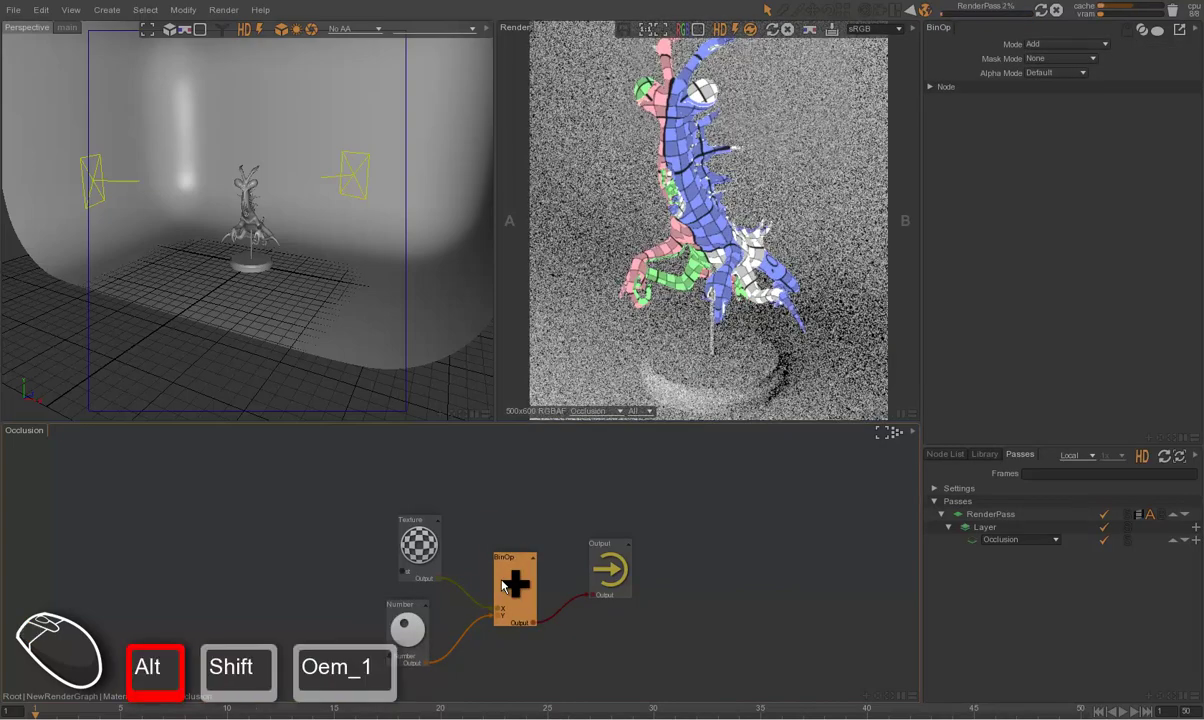
{"action": "left_click", "coordinate": [511, 581]}
{"action": "left_click", "coordinate": [1063, 48]}
{"action": "left_click", "coordinate": [1066, 89]}
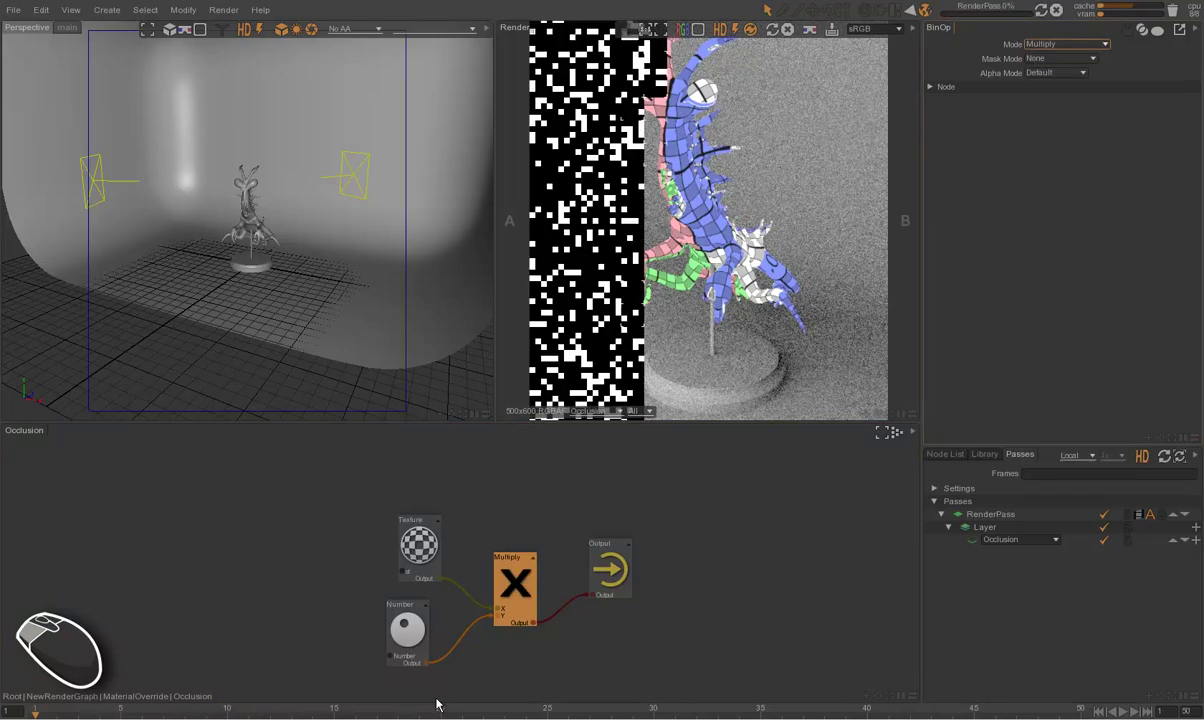
{"action": "left_click", "coordinate": [403, 631]}
{"action": "left_click_drag", "start_coordinate": [1094, 48], "coordinate": [1108, 55]}
- Return to NewRenderGraph and expand the MaterialOverride's Occlusion attribute
{"action": "left_click", "coordinate": [772, 611]}
{"action": "left_click", "coordinate": [710, 551]}
{"action": "left_click", "coordinate": [454, 617]}
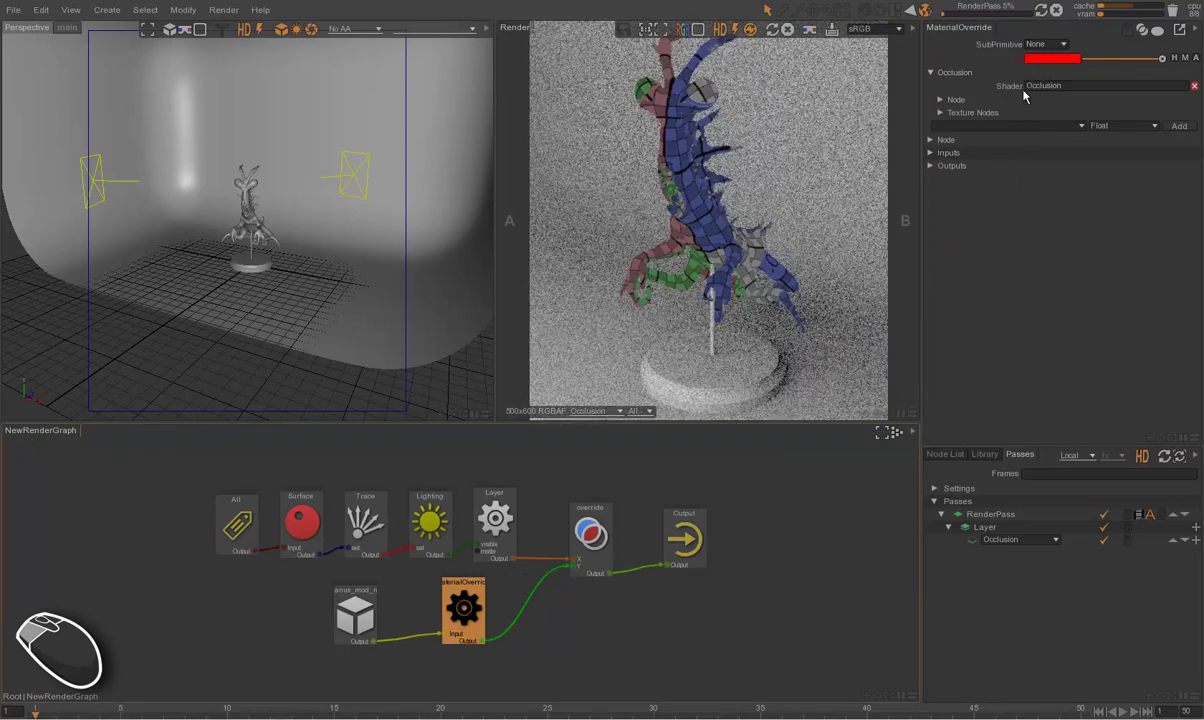
- Reopen the Occlusion shader graph and inspect the 0.2 Number node
{"action": "left_click", "coordinate": [1012, 91]}
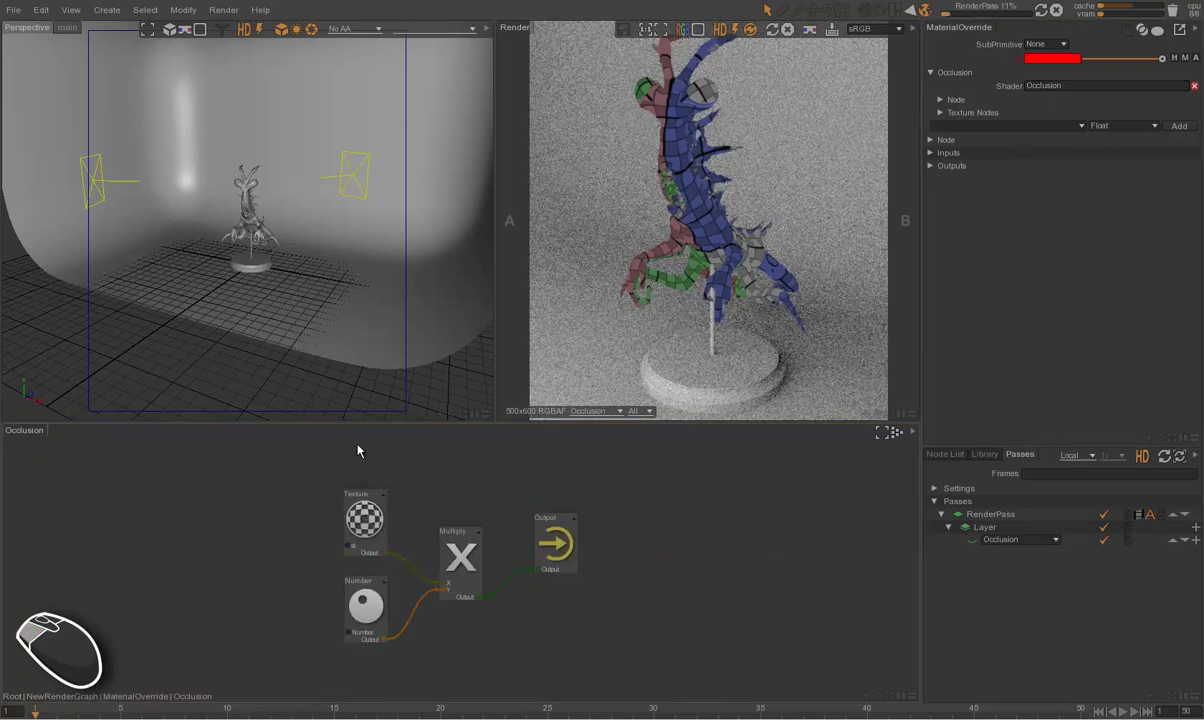
{"action": "left_click", "coordinate": [375, 519]}
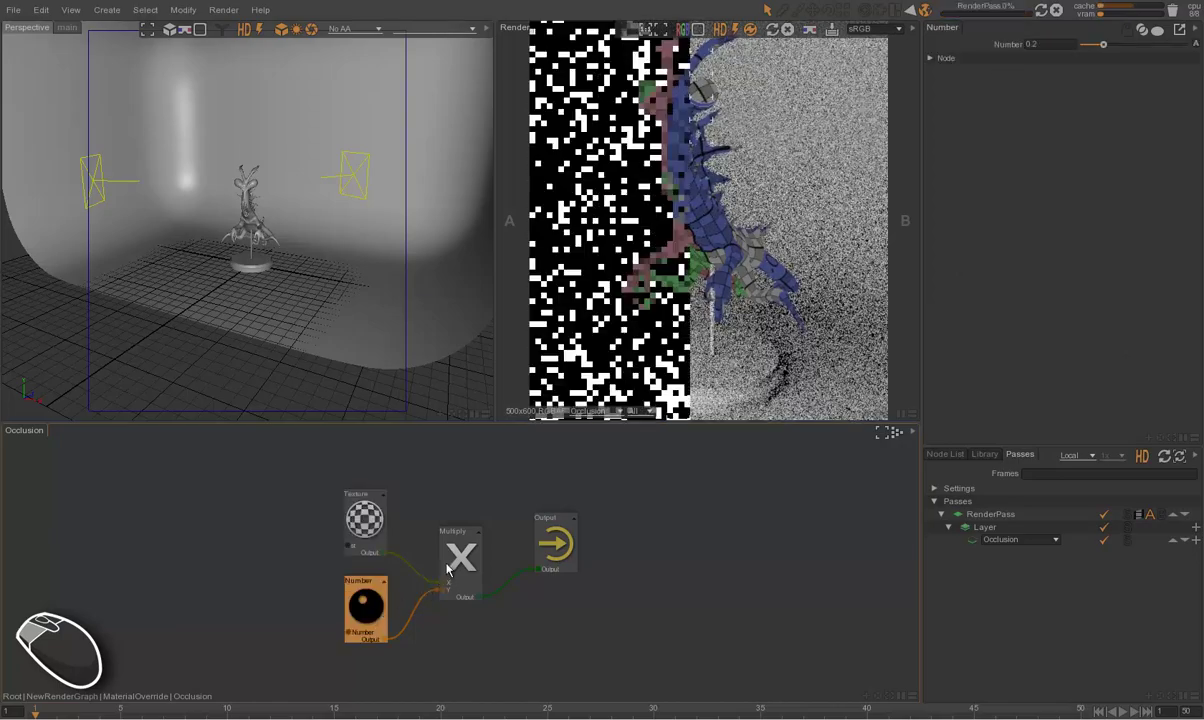